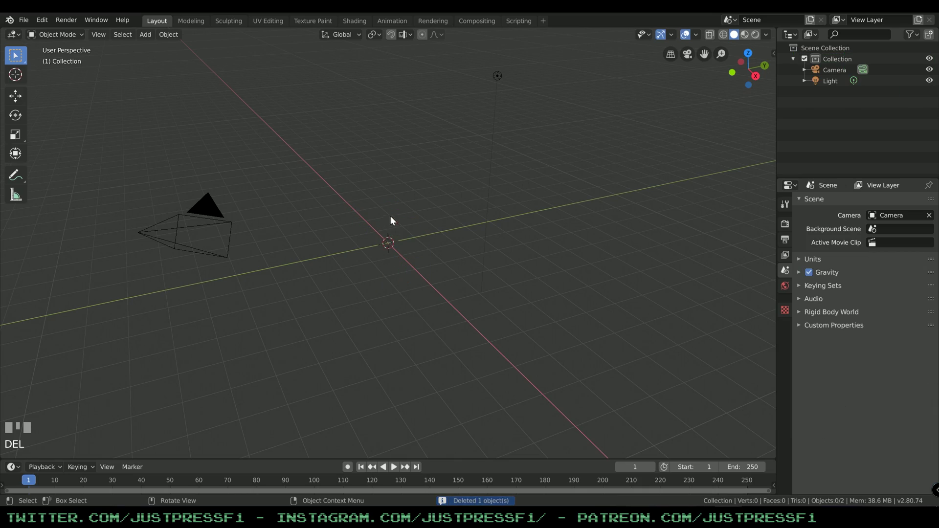
# Step: Add a UV sphere, rotate it 90° on Y and view it from the front
pyautogui.scroll(-3)
pyautogui.press('shift+a')
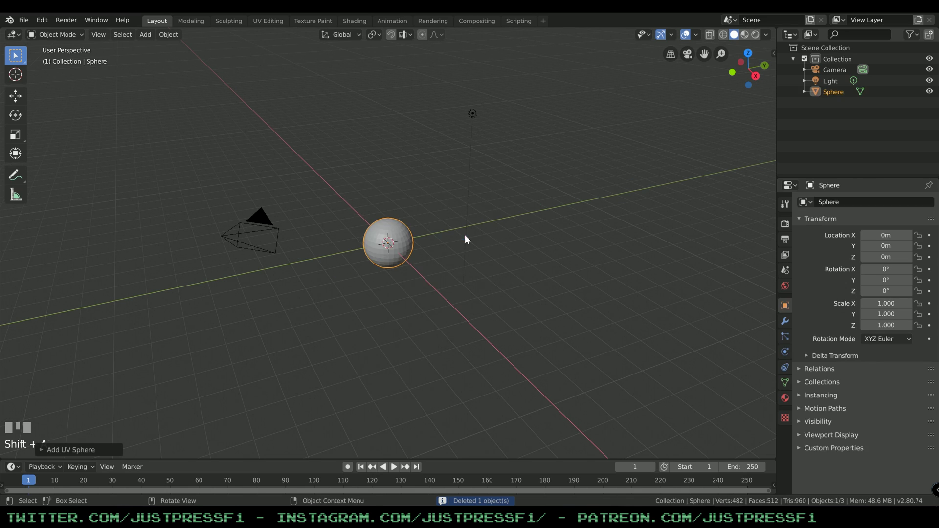
pyautogui.scroll(3)
pyautogui.moveTo(444, 237); pyautogui.dragTo(428, 216)
pyautogui.press('r')
pyautogui.scroll(3)
pyautogui.press('KP_1')
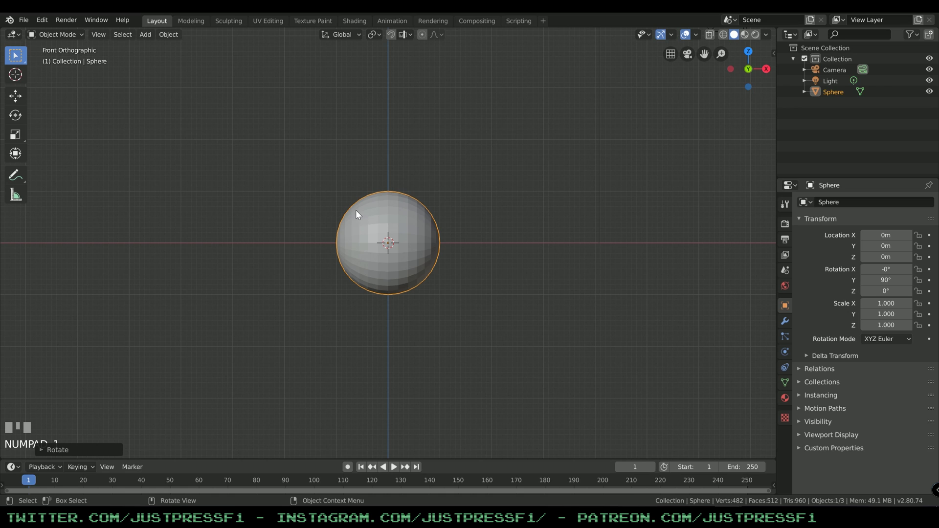
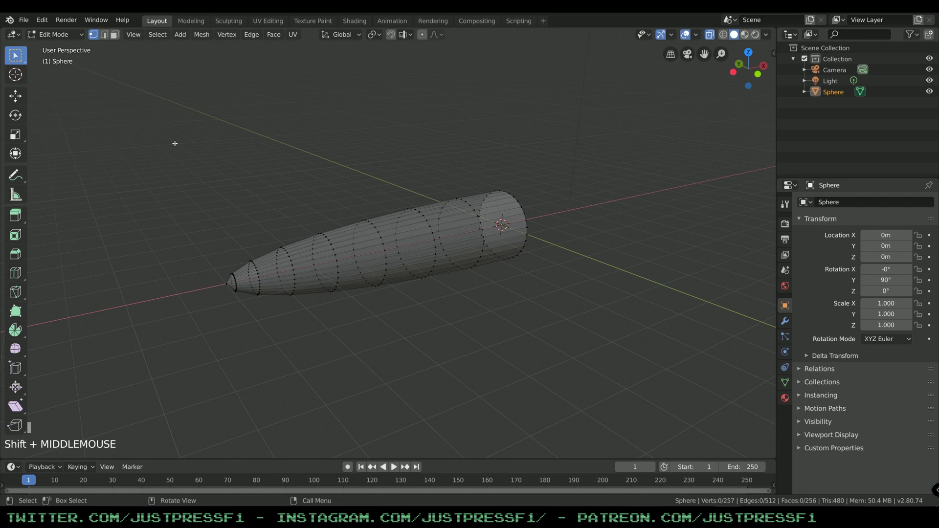
# Step: Leave Edit Mode with the tube finished and reach for its modifier settings
pyautogui.press('Tab')
pyautogui.moveTo(182, 147); pyautogui.dragTo(311, 164)
# Step: Add a Wave modifier to the tube and play the animation to preview it
pyautogui.click(311, 164)
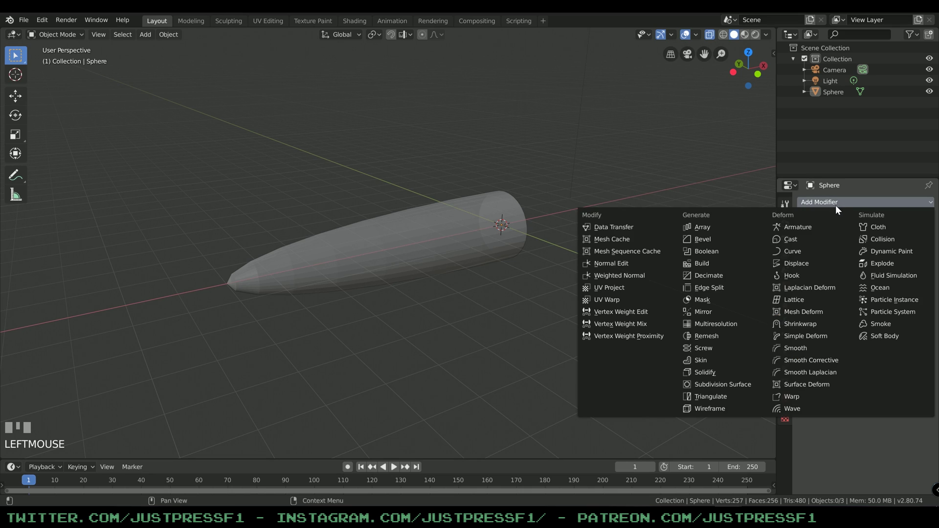
pyautogui.moveTo(807, 408); pyautogui.dragTo(643, 242)
pyautogui.press('space')
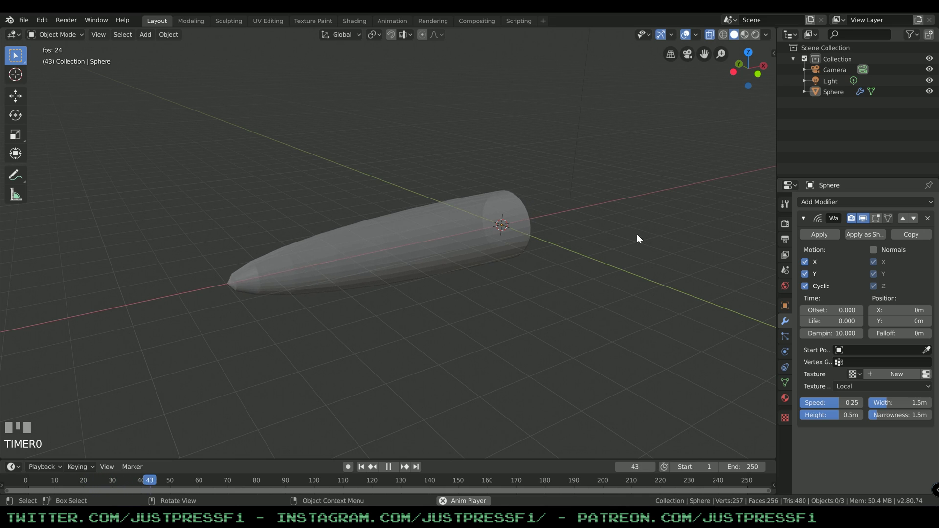
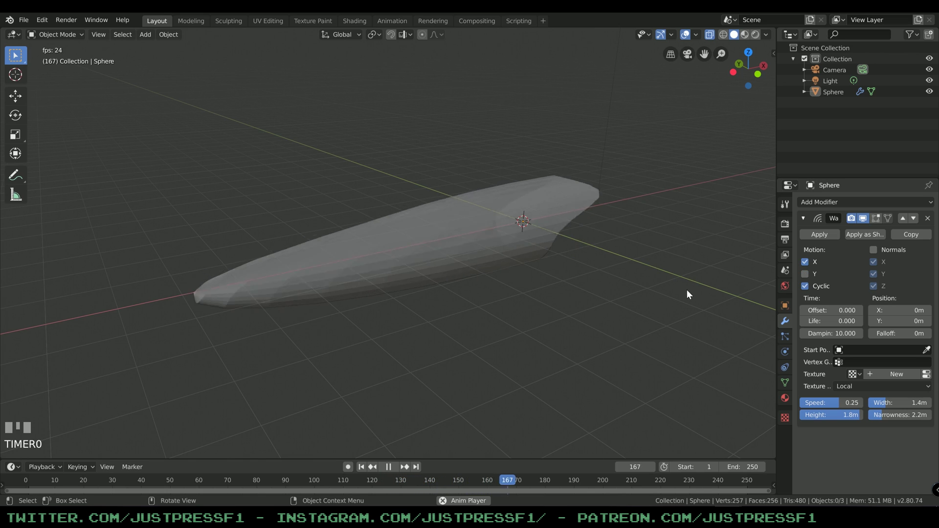
# Step: Raise the wave speed toward 0.41 and make the waves tall, narrow spikes
pyautogui.moveTo(835, 406); pyautogui.dragTo(843, 438)
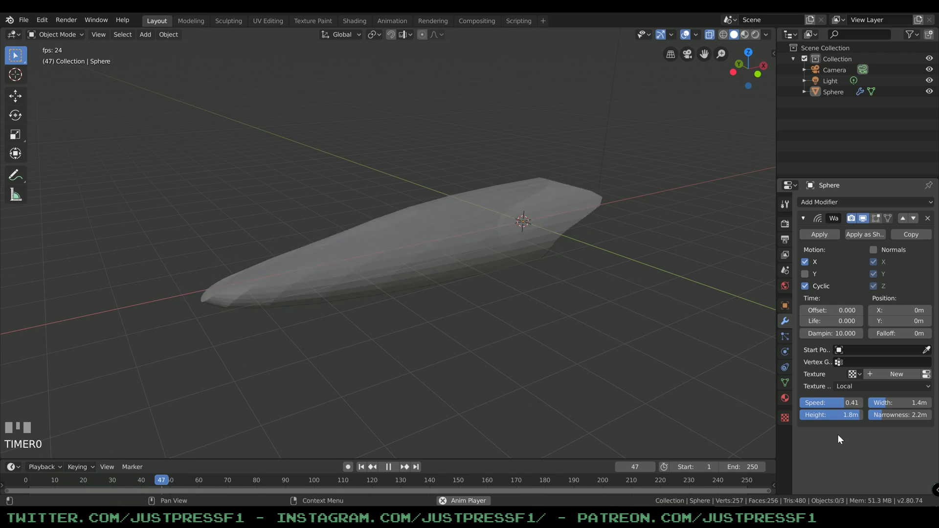
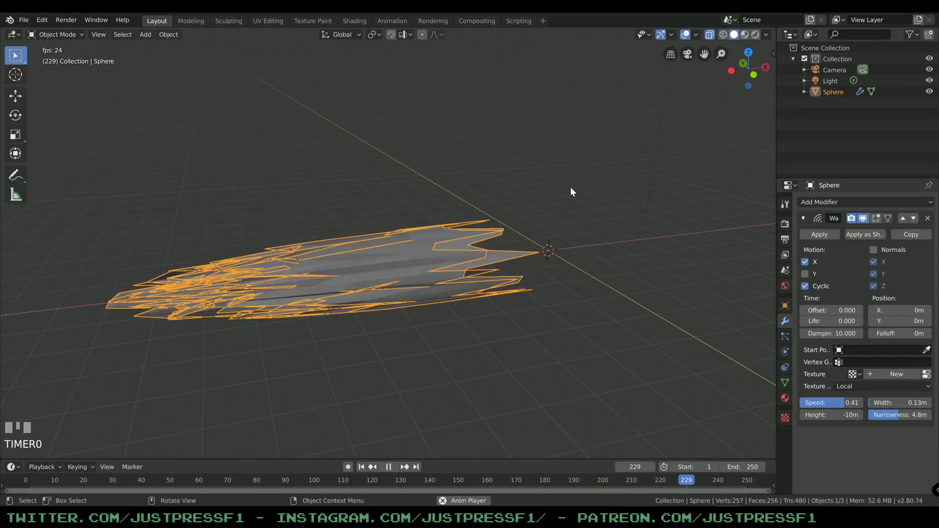
pyautogui.click(396, 267)
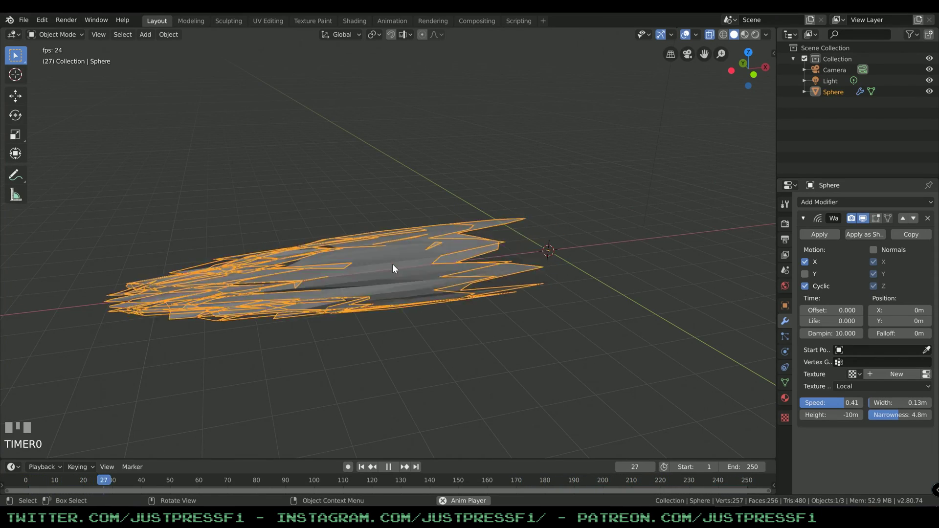
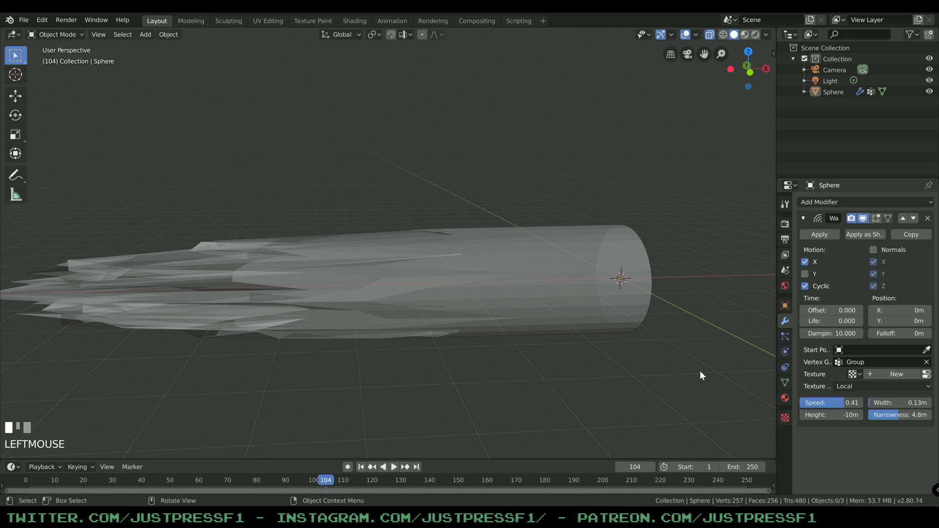
# Step: Limit the Wave modifier to the vertex group and play to check the rear ripples
pyautogui.scroll(-3)
pyautogui.press('space')
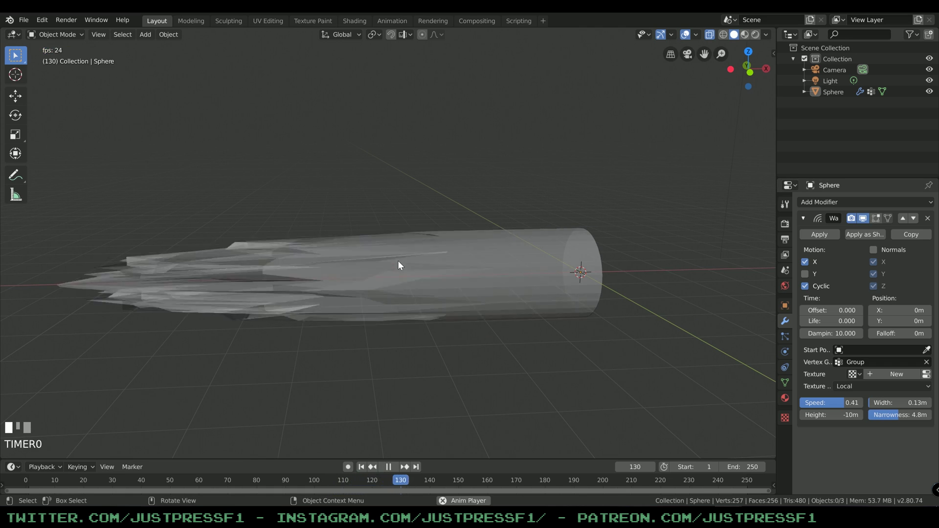
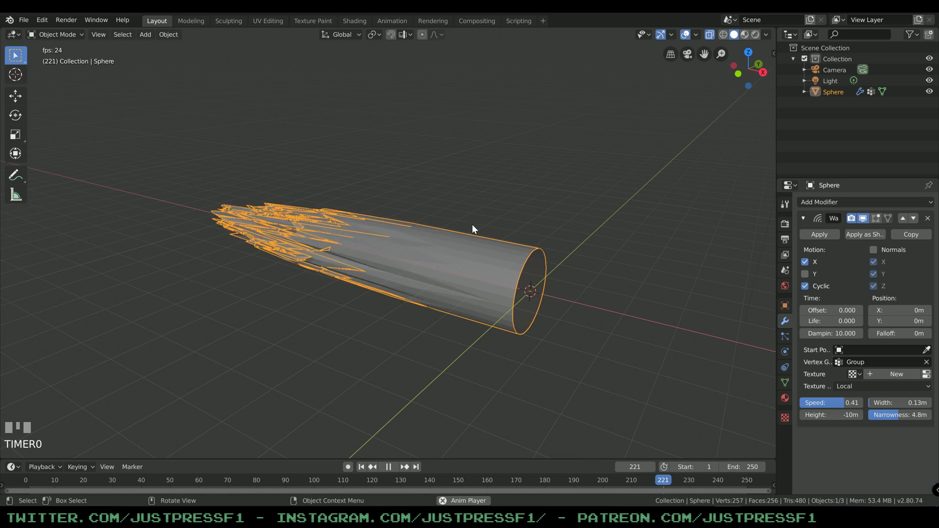
# Step: Show materials in the viewport and create a white Emission material at strength 10.5
pyautogui.click(482, 224)
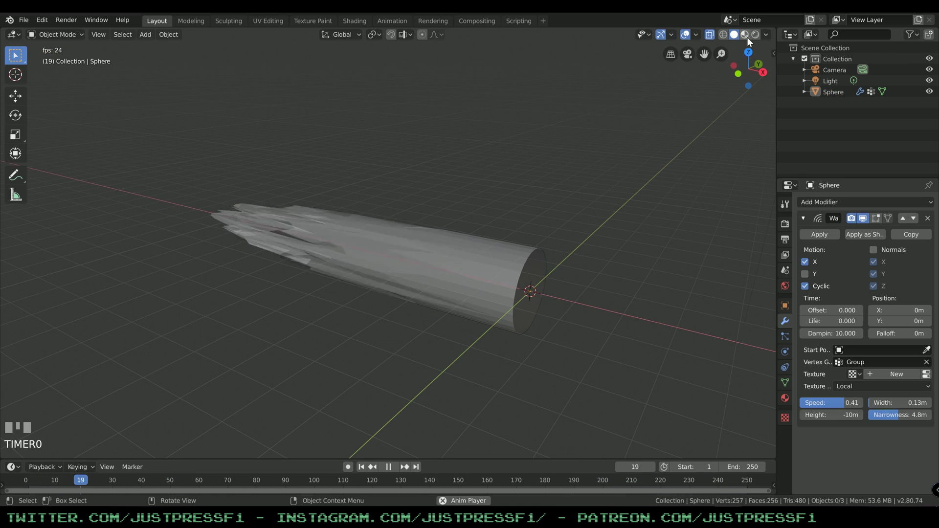
pyautogui.click(757, 37)
pyautogui.click(462, 259)
pyautogui.click(789, 400)
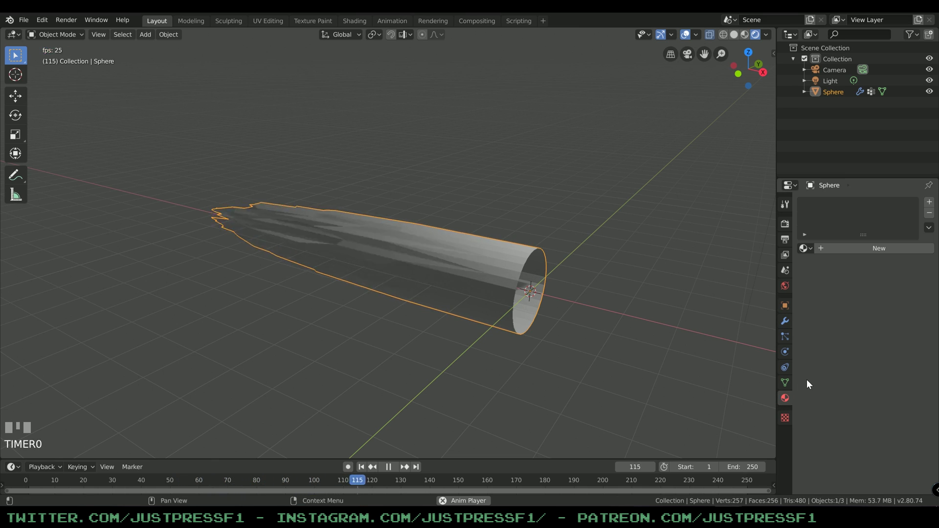
pyautogui.moveTo(851, 252); pyautogui.dragTo(884, 308)
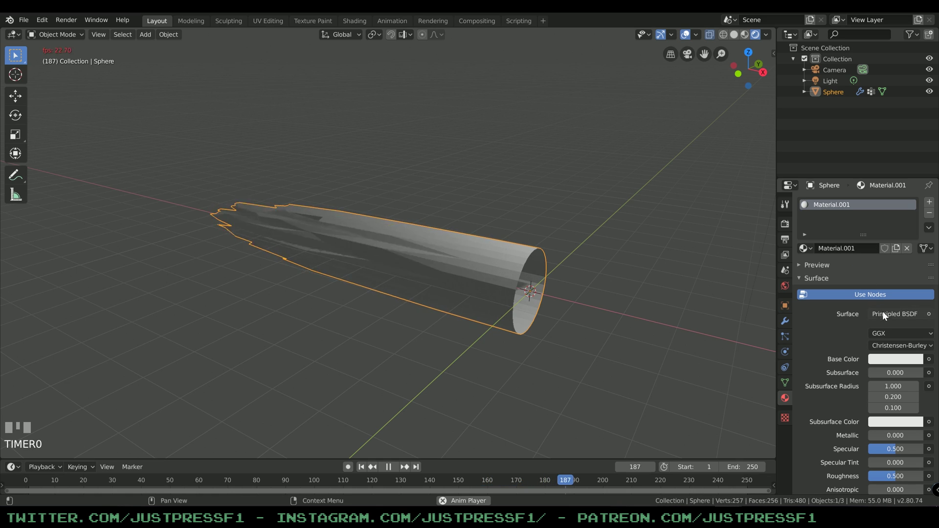
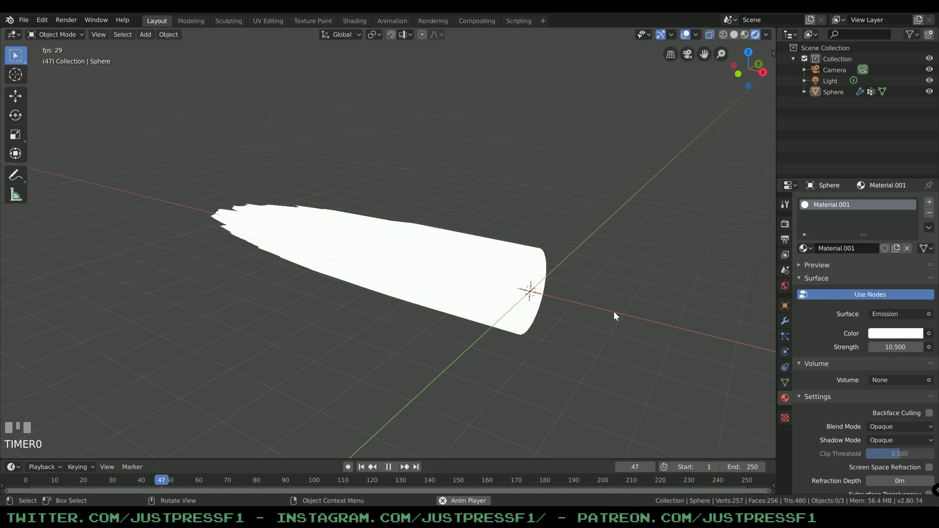
pyautogui.press('space')
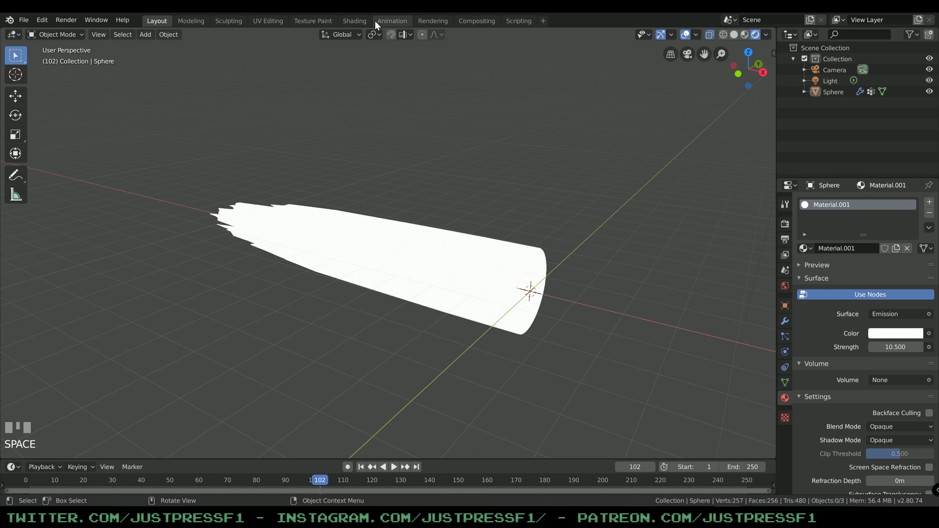
# Step: In the Shading workspace, set the Emission node colour to a warm orange
pyautogui.click(357, 26)
pyautogui.scroll(3)
pyautogui.moveTo(437, 145); pyautogui.dragTo(444, 293)
pyautogui.click(444, 293)
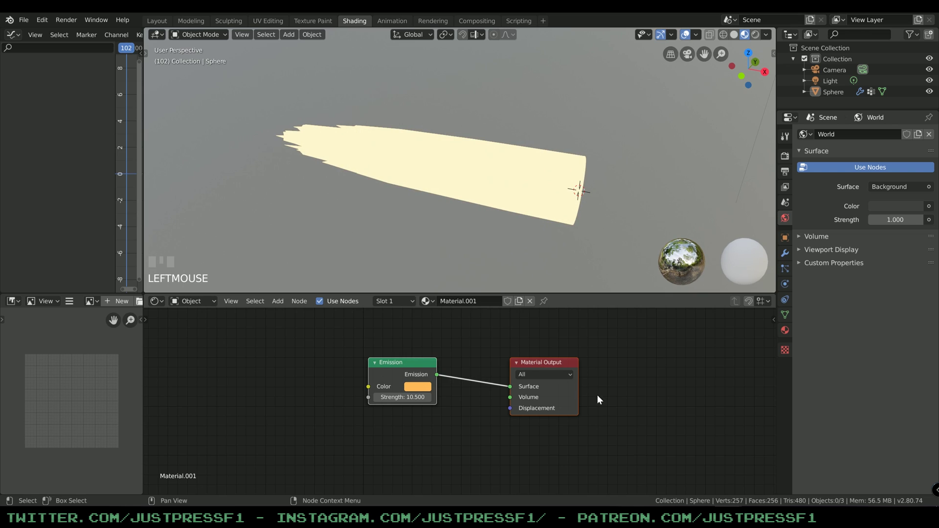
# Step: Enable Bloom in the Eevee render settings and add a Mix Shader node
pyautogui.click(405, 364)
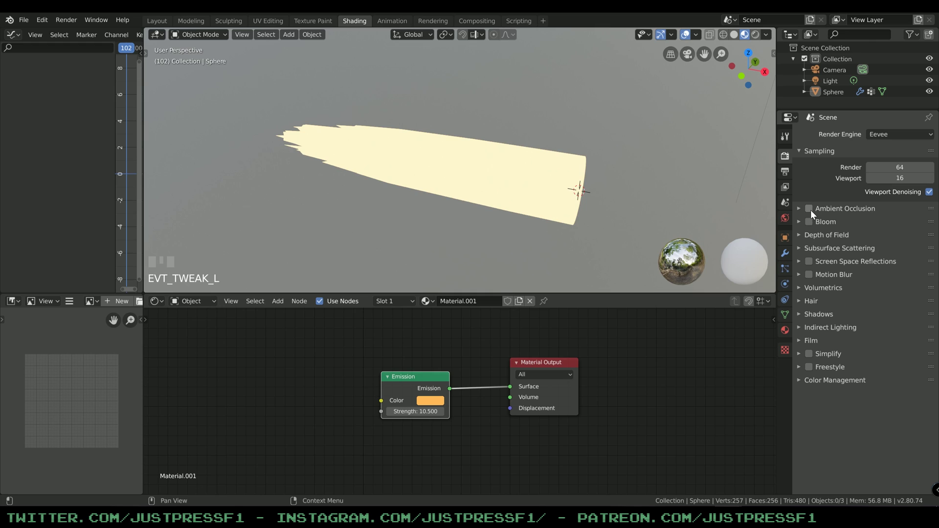
pyautogui.click(817, 225)
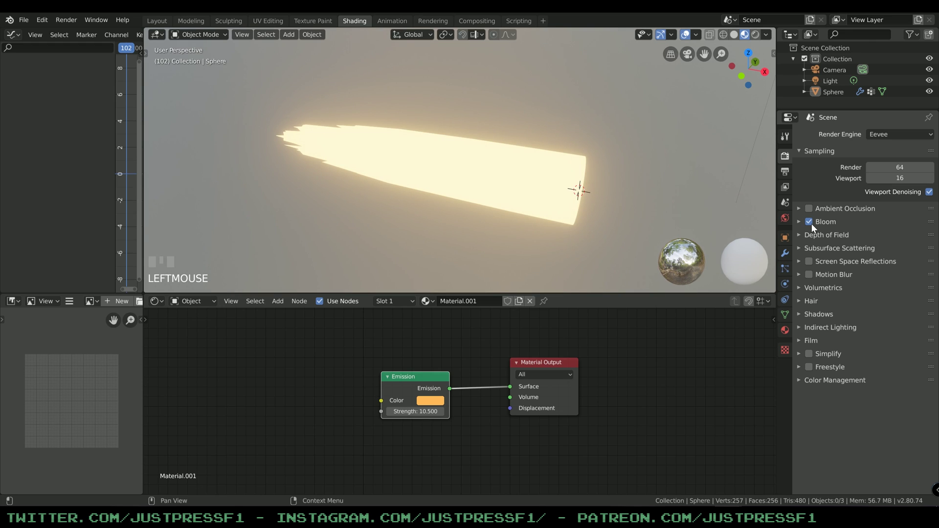
pyautogui.scroll(-3)
pyautogui.moveTo(425, 370); pyautogui.dragTo(494, 381)
pyautogui.scroll(-3)
# Step: Mix a Transparent BSDF with the Emission and set the blend mode to Alpha Blend
pyautogui.click(494, 381)
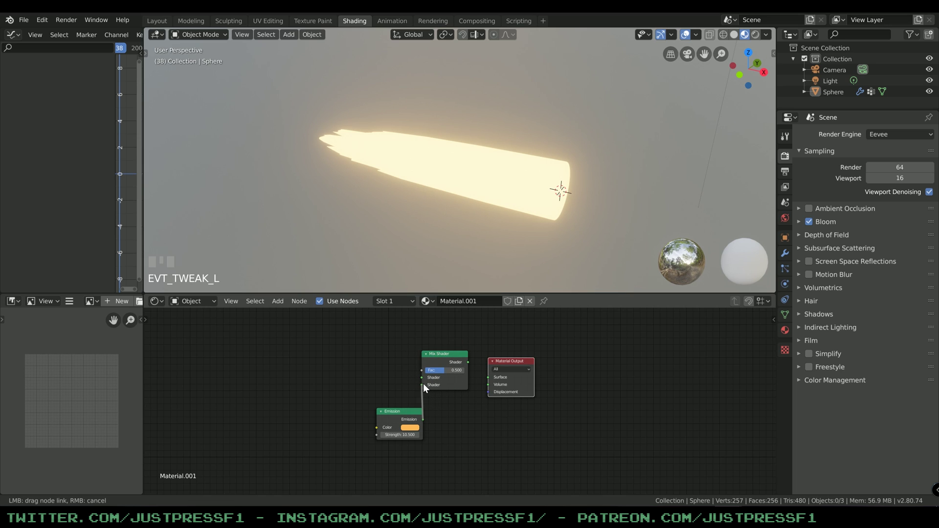
pyautogui.moveTo(471, 363); pyautogui.dragTo(493, 378)
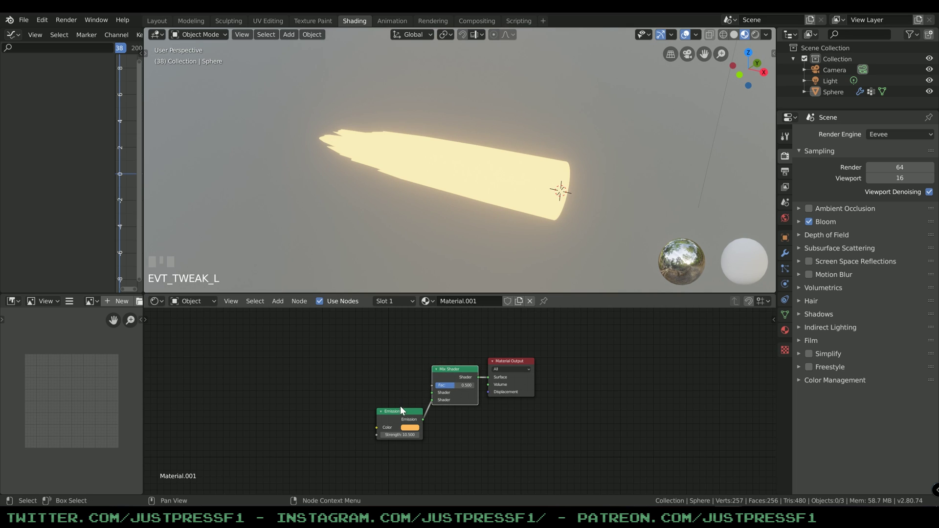
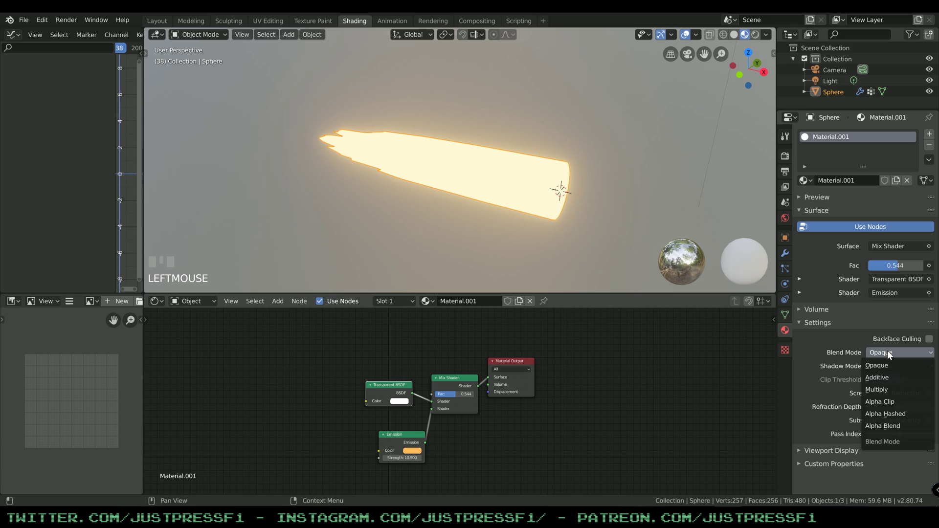
pyautogui.moveTo(898, 402); pyautogui.dragTo(633, 264)
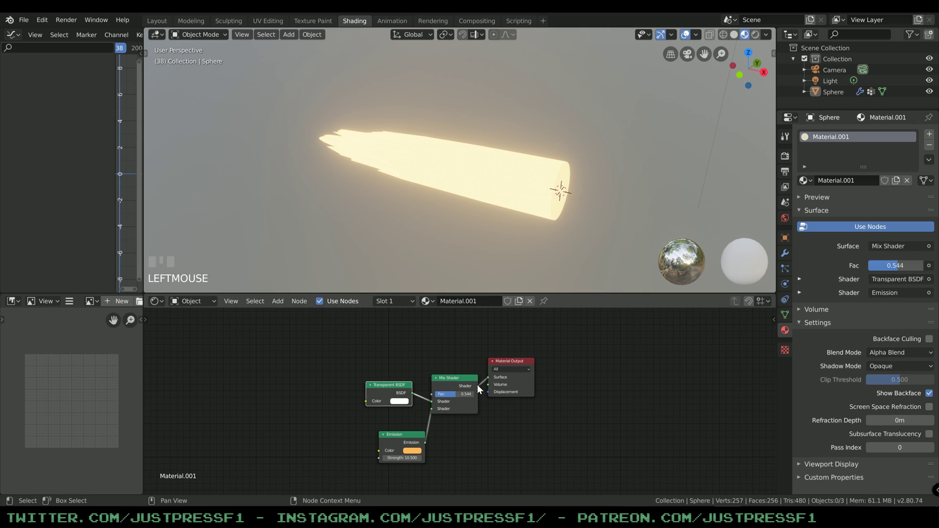
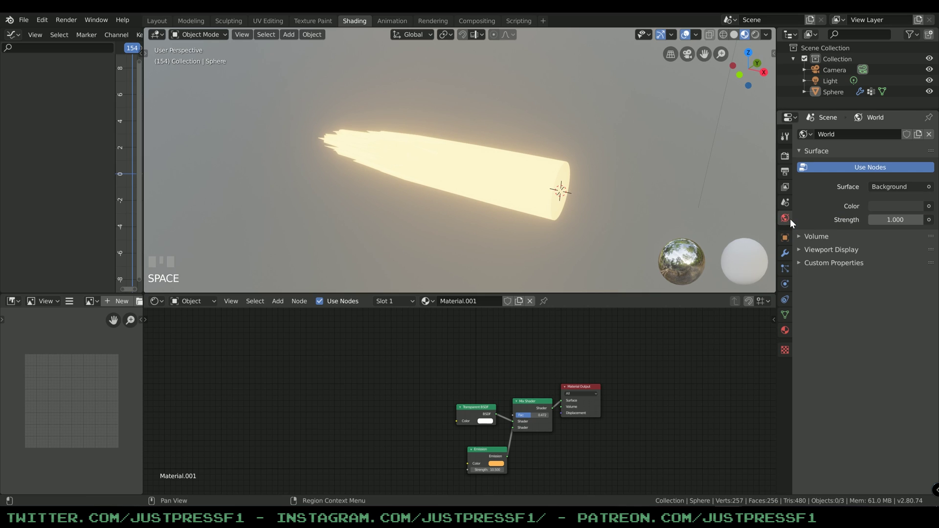
# Step: Set the world colour to black and add a ColorRamp node to the flame material
pyautogui.click(917, 110)
pyautogui.moveTo(776, 77); pyautogui.dragTo(644, 220)
pyautogui.moveTo(644, 219); pyautogui.dragTo(523, 418)
pyautogui.click(523, 419)
# Step: Wire the ColorRamp Color into the Mix Shader Fac, feed a gradient texture into the ramp, and preview the playback
pyautogui.moveTo(439, 368); pyautogui.dragTo(492, 370)
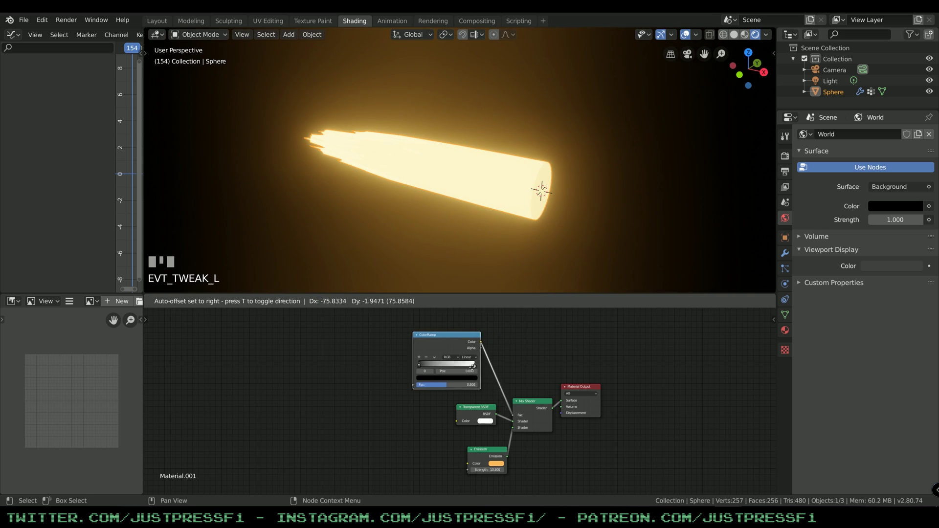
pyautogui.moveTo(491, 366); pyautogui.dragTo(439, 384)
pyautogui.click(433, 237)
pyautogui.scroll(3)
pyautogui.press('space')
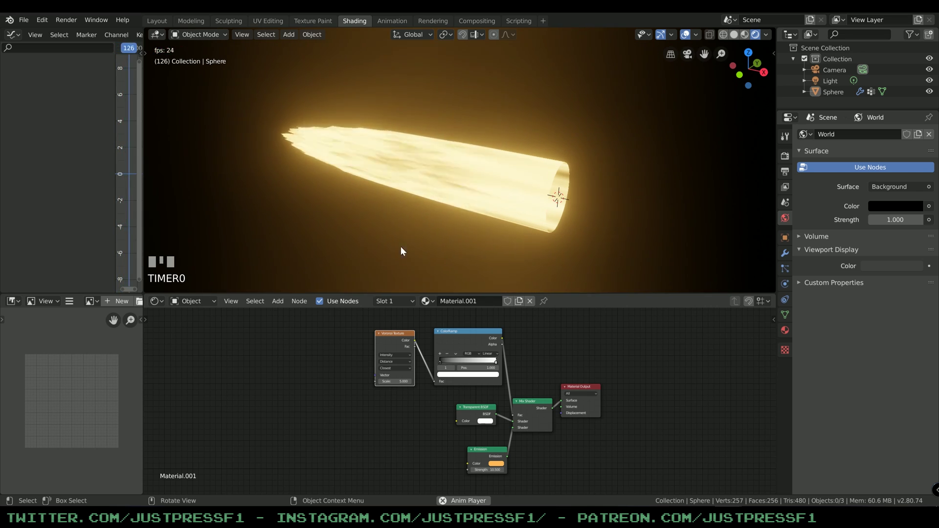
# Step: Change the scene frame rate from 24 fps to 60 fps and replay the flame animation
pyautogui.press('space')
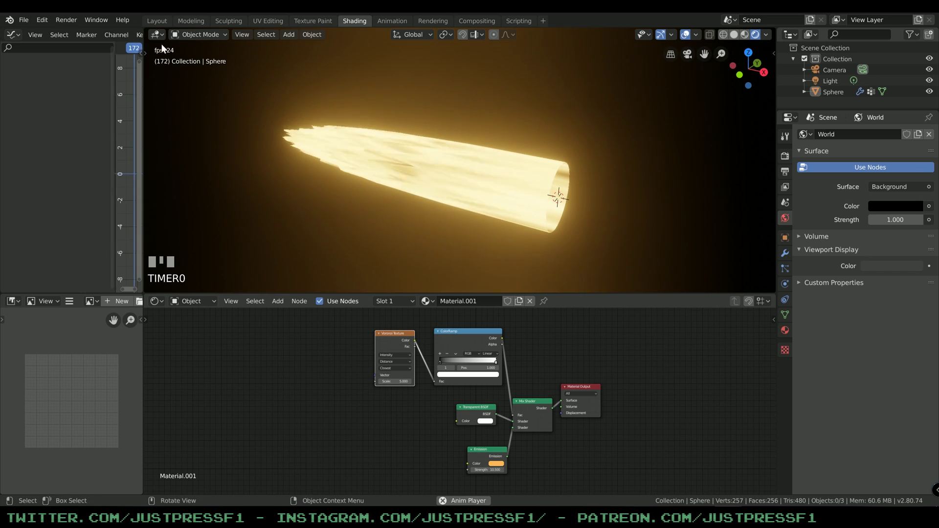
pyautogui.press('space')
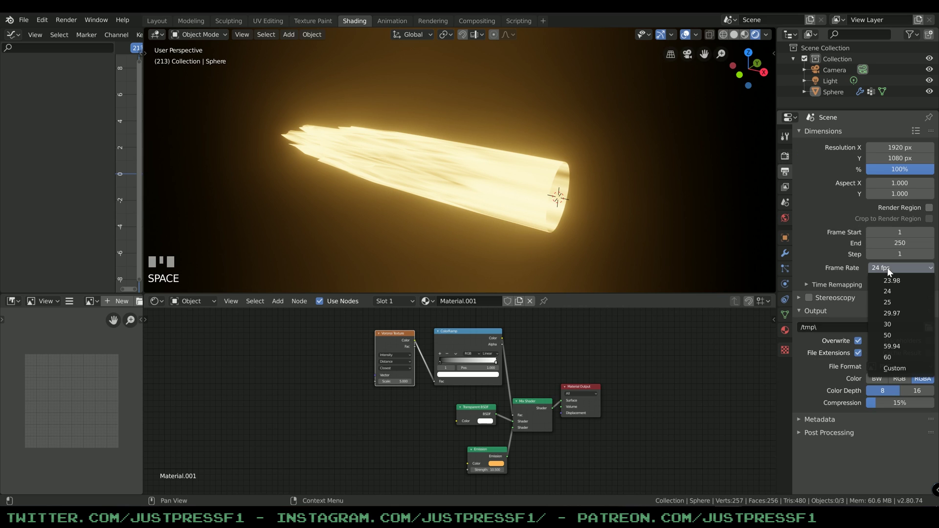
pyautogui.moveTo(905, 361); pyautogui.dragTo(419, 229)
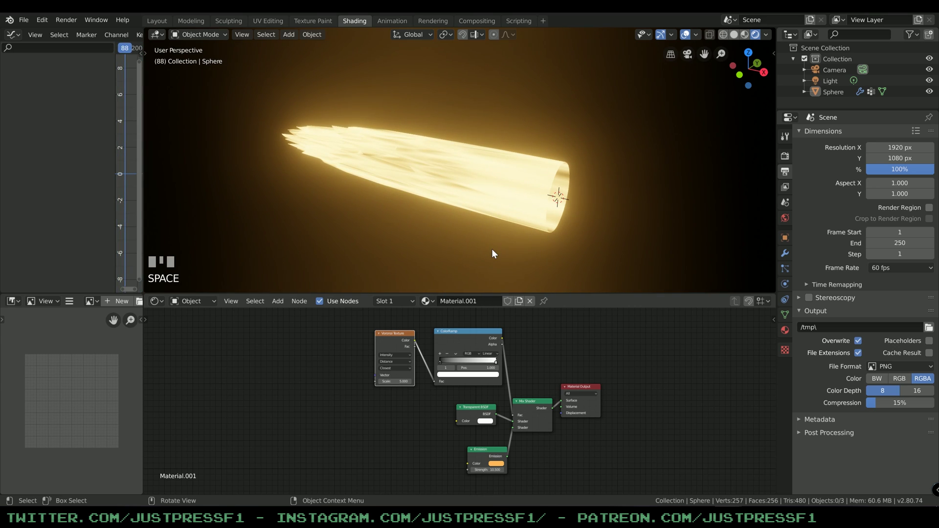
pyautogui.press('space')
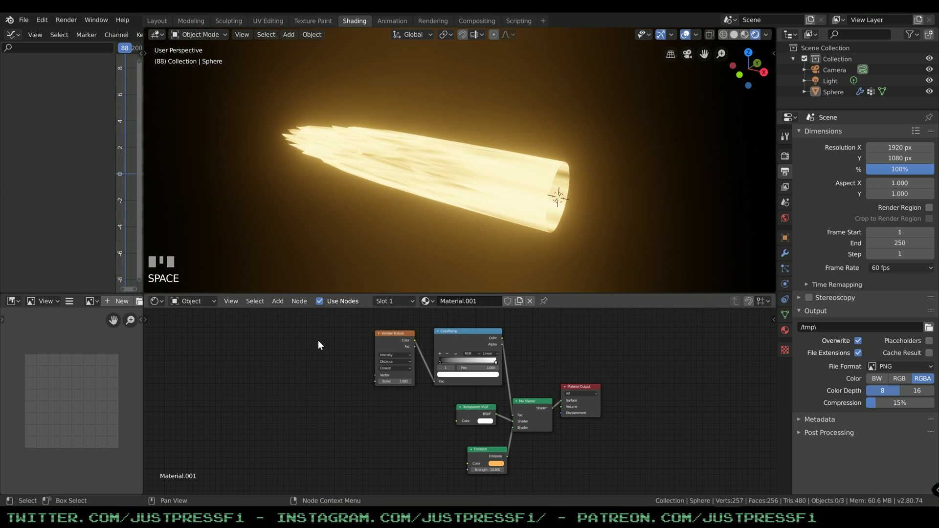
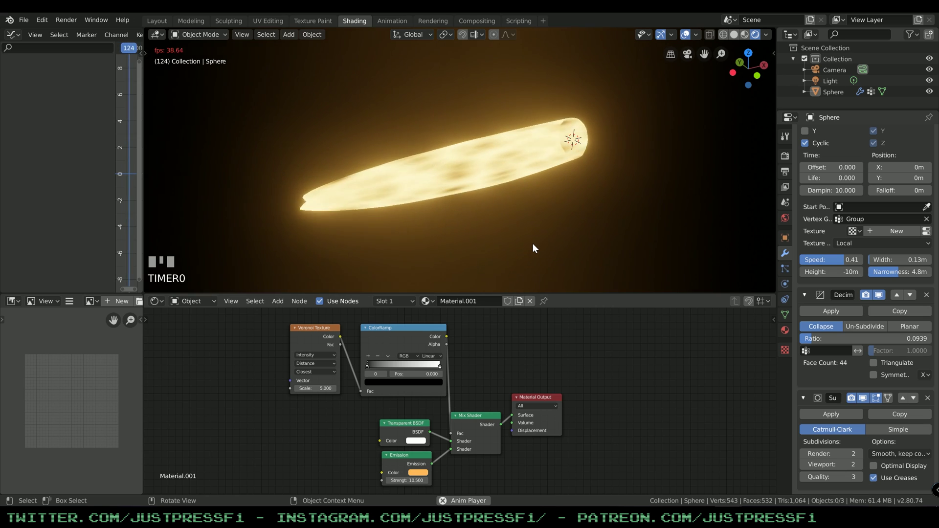
# Step: Orbit the view around the flame cone to inspect its smoothed shape
pyautogui.moveTo(583, 233); pyautogui.dragTo(456, 188)
pyautogui.moveTo(454, 189); pyautogui.dragTo(426, 205)
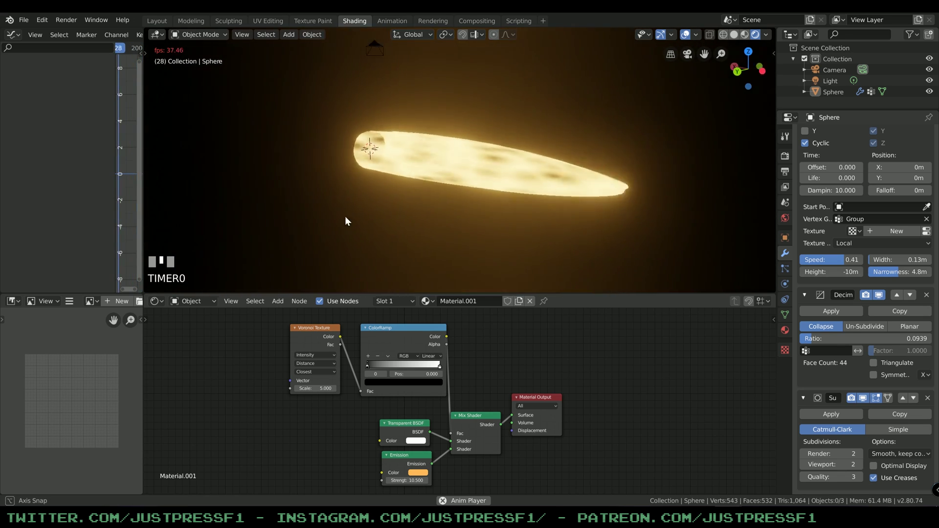
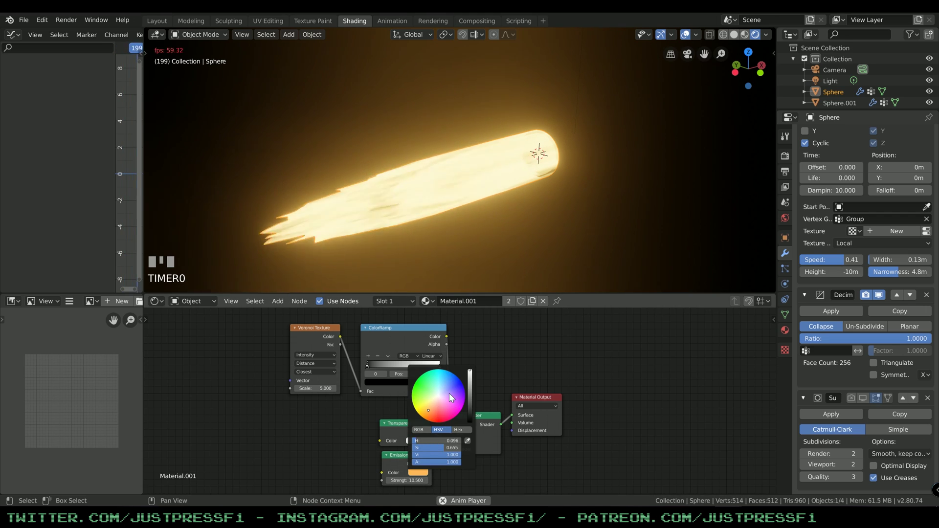
# Step: Select Sphere.001 and make its material single-user as Material.002
pyautogui.moveTo(544, 207); pyautogui.dragTo(543, 187)
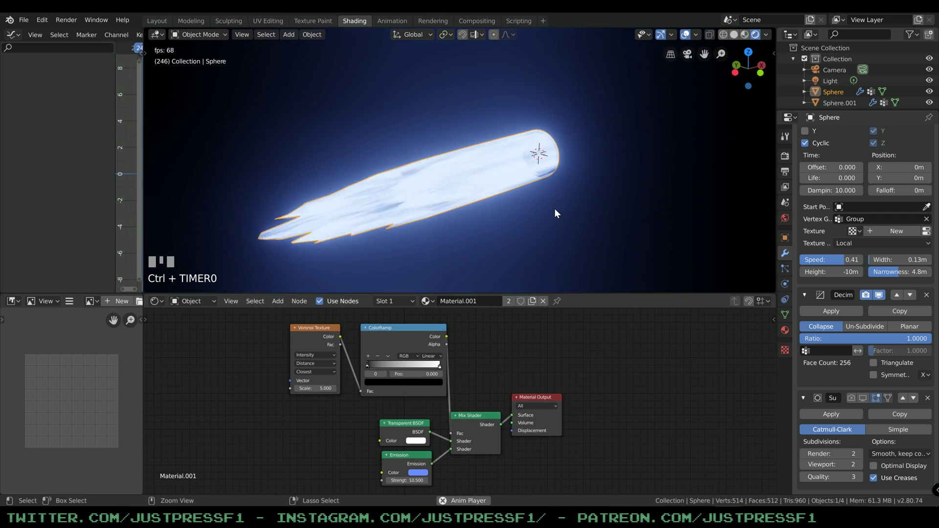
pyautogui.click(577, 191)
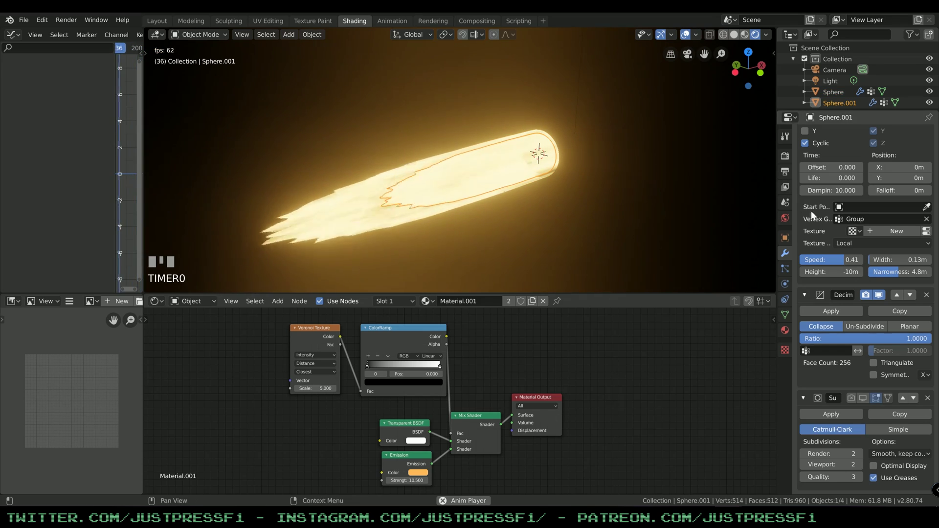
pyautogui.click(792, 336)
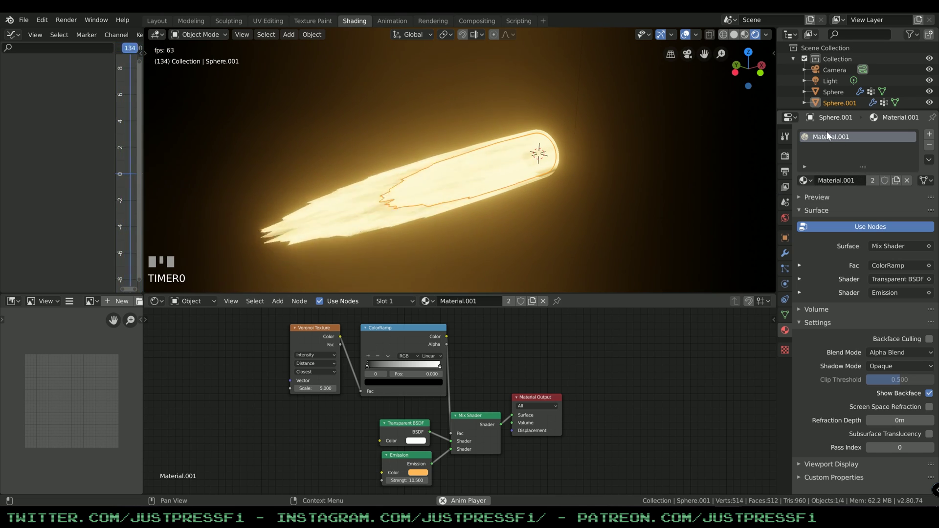
pyautogui.moveTo(879, 185); pyautogui.dragTo(857, 185)
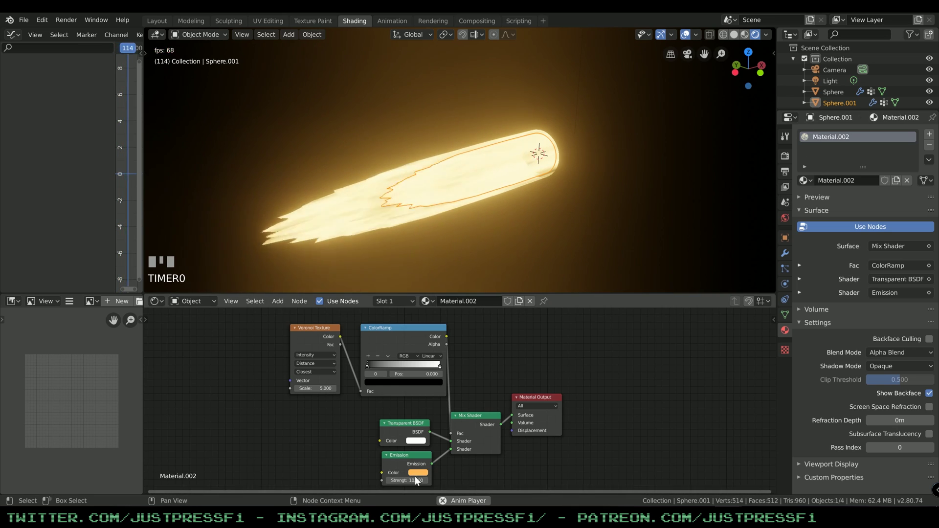
# Step: Set Material.002's emission colour to a paler, creamier orange
pyautogui.click(423, 472)
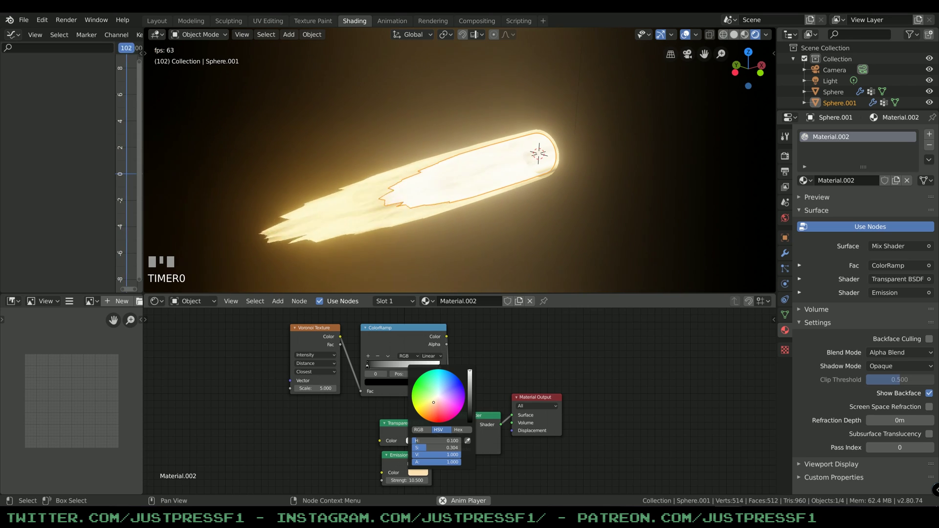
pyautogui.click(560, 238)
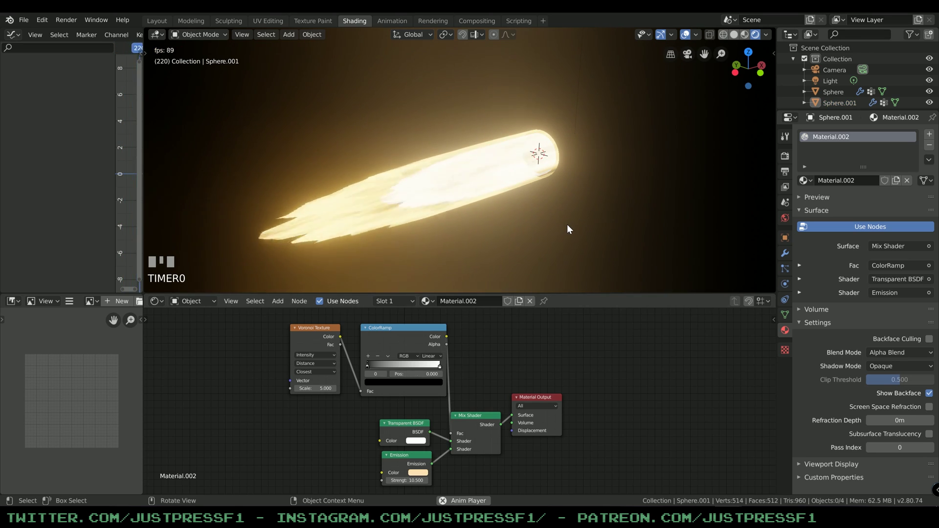
pyautogui.moveTo(577, 174); pyautogui.dragTo(160, 27)
pyautogui.click(161, 27)
# Step: Add a new UV sphere, Sphere.002, and rotate it around the Y axis
pyautogui.middleClick(466, 193)
pyautogui.press('space')
pyautogui.moveTo(608, 229); pyautogui.dragTo(426, 350)
pyautogui.scroll(3)
pyautogui.scroll(-3)
pyautogui.press('shift+a')
pyautogui.scroll(3)
pyautogui.rightClick(426, 350)
pyautogui.press('r')
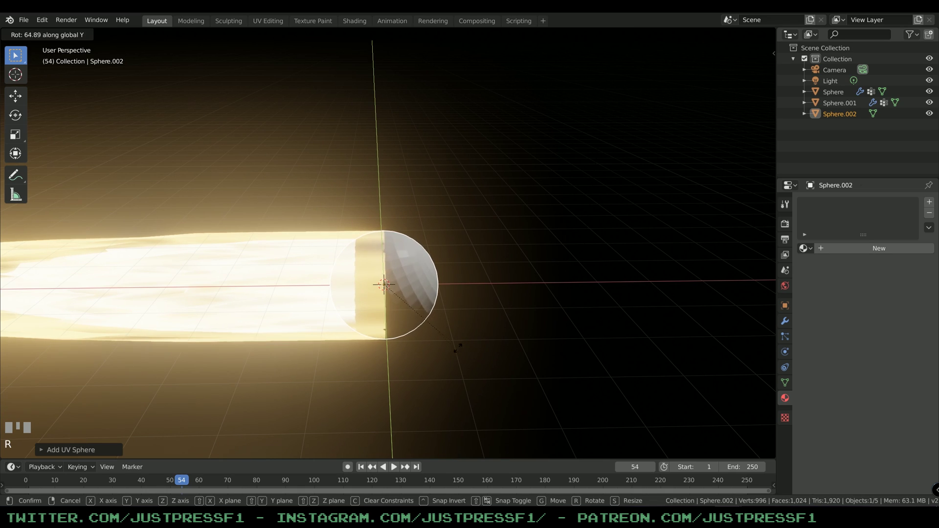
pyautogui.click(418, 357)
# Step: View Sphere.002 straight from the front and enter Edit Mode on its mesh
pyautogui.press('KP_1')
pyautogui.moveTo(421, 351); pyautogui.dragTo(418, 285)
pyautogui.scroll(3)
pyautogui.moveTo(434, 323); pyautogui.dragTo(749, 32)
pyautogui.scroll(3)
pyautogui.click(747, 39)
pyautogui.click(743, 36)
pyautogui.scroll(-3)
pyautogui.click(486, 277)
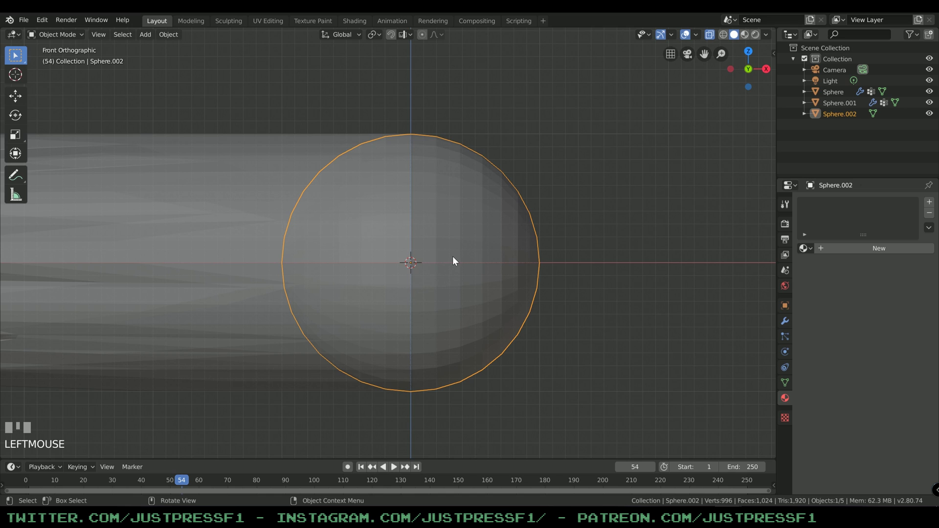
pyautogui.press('Tab')
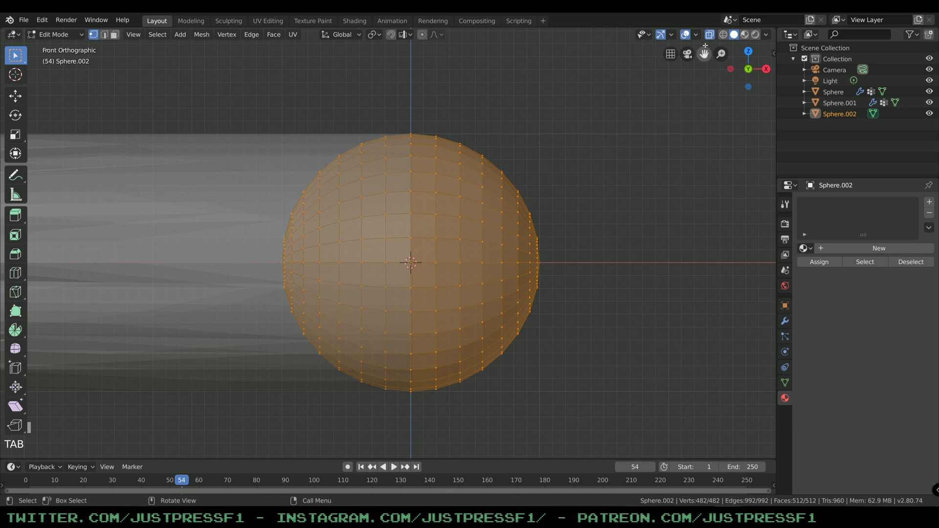
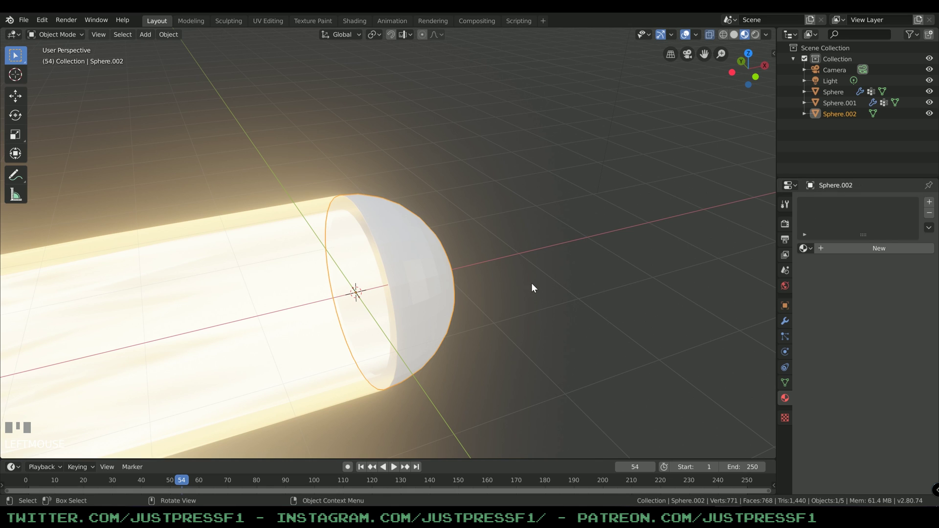
# Step: Stretch the sphere along its length and give its shell a 0.04 m Solidify thickness
pyautogui.press('s')
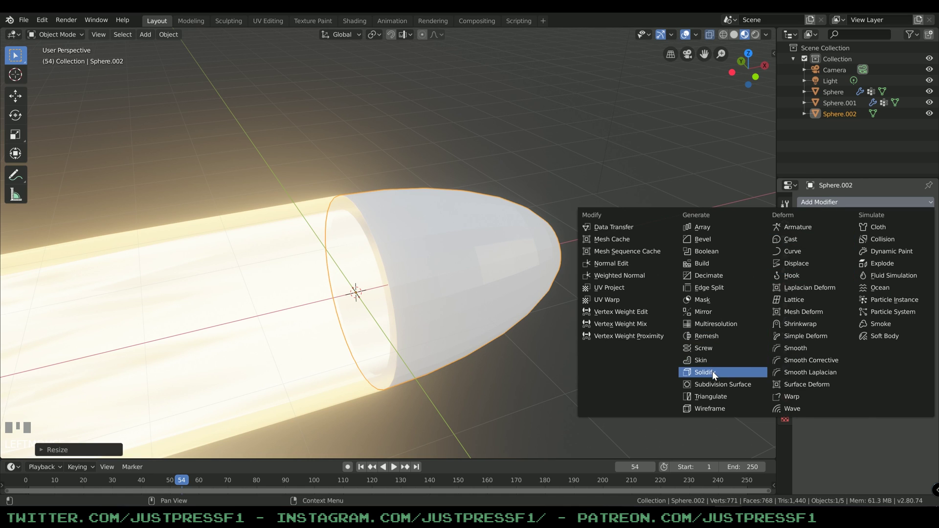
pyautogui.moveTo(716, 376); pyautogui.dragTo(628, 279)
pyautogui.press('s')
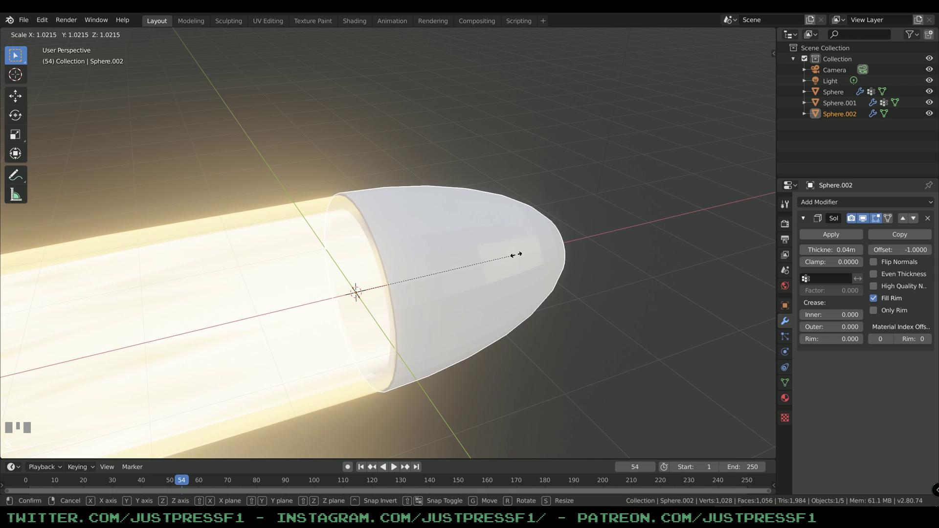
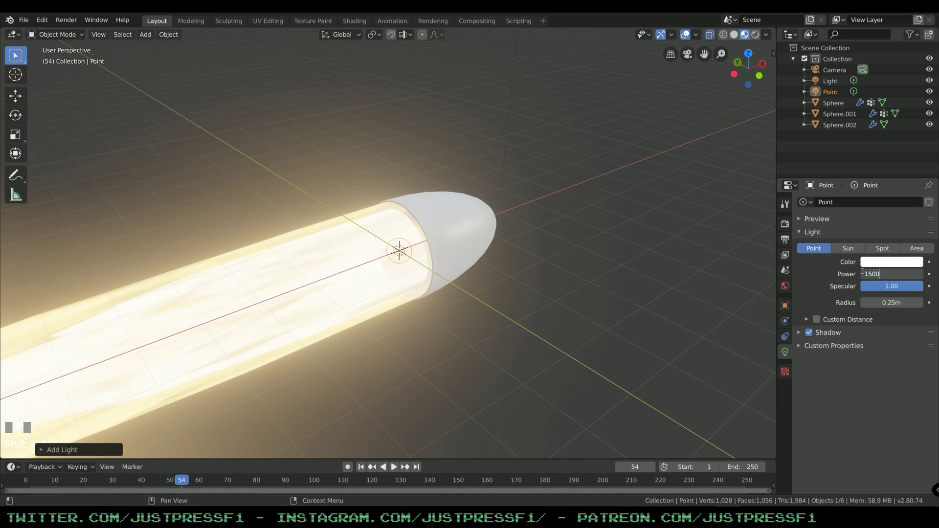
# Step: Set the point light to 1500 W, disable its shadows and give it a warm yellow colour
pyautogui.click(828, 274)
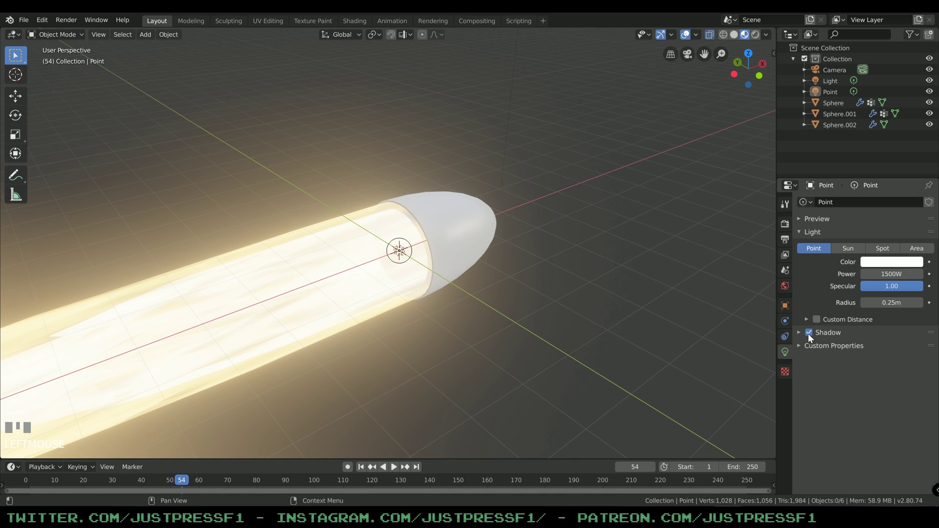
pyautogui.click(815, 338)
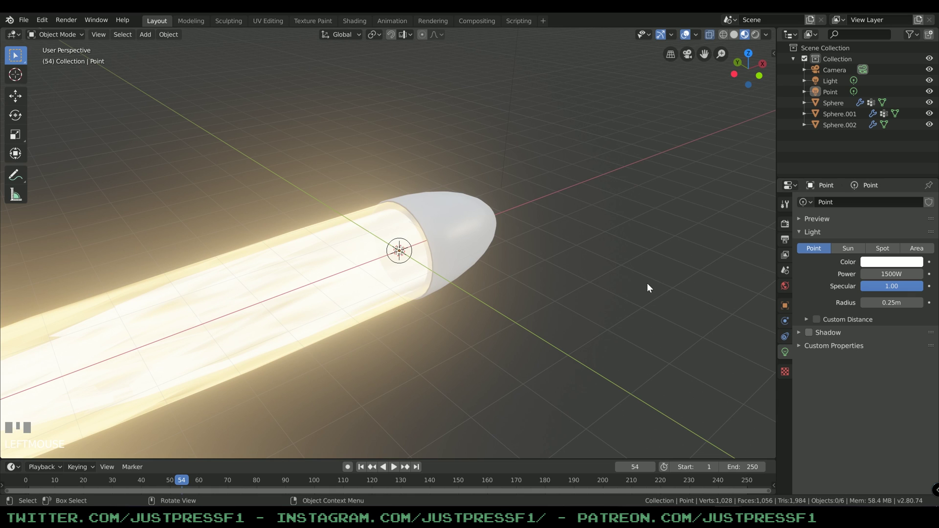
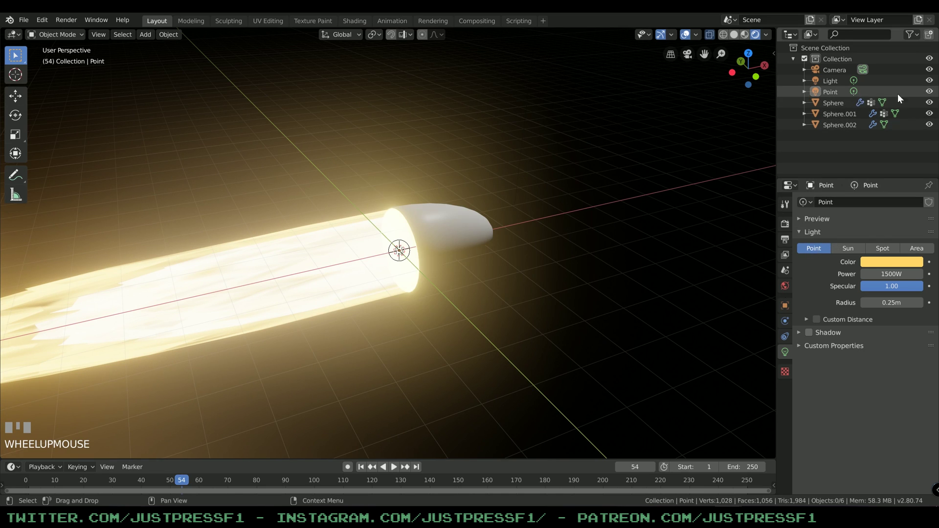
pyautogui.click(933, 94)
pyautogui.click(933, 94)
pyautogui.click(933, 94)
pyautogui.click(933, 93)
pyautogui.click(933, 94)
# Step: Select the capsule shell Sphere.002 again in the viewport
pyautogui.moveTo(491, 236); pyautogui.dragTo(484, 257)
pyautogui.press('space')
pyautogui.click(483, 257)
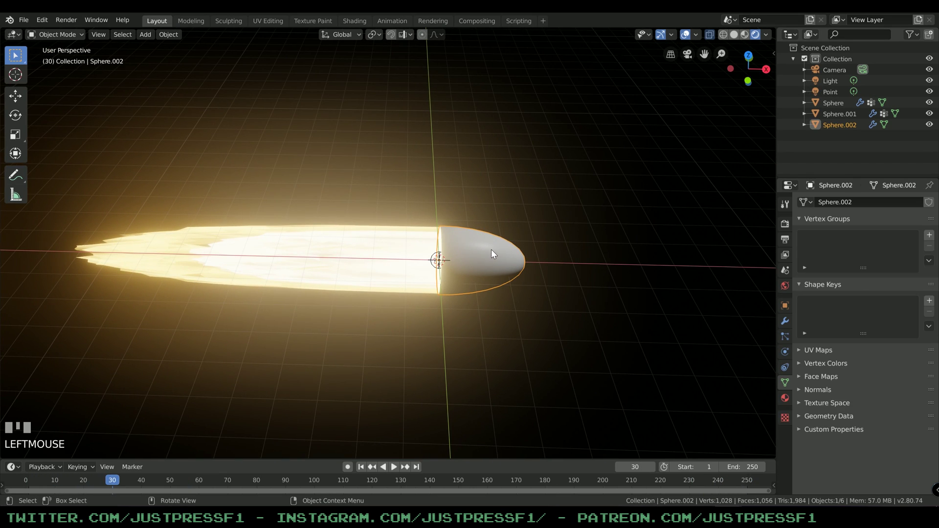
# Step: Create a new material, Material.003, for the capsule tip Sphere.002
pyautogui.moveTo(515, 256); pyautogui.dragTo(857, 253)
pyautogui.click(513, 257)
pyautogui.moveTo(858, 253); pyautogui.dragTo(354, 25)
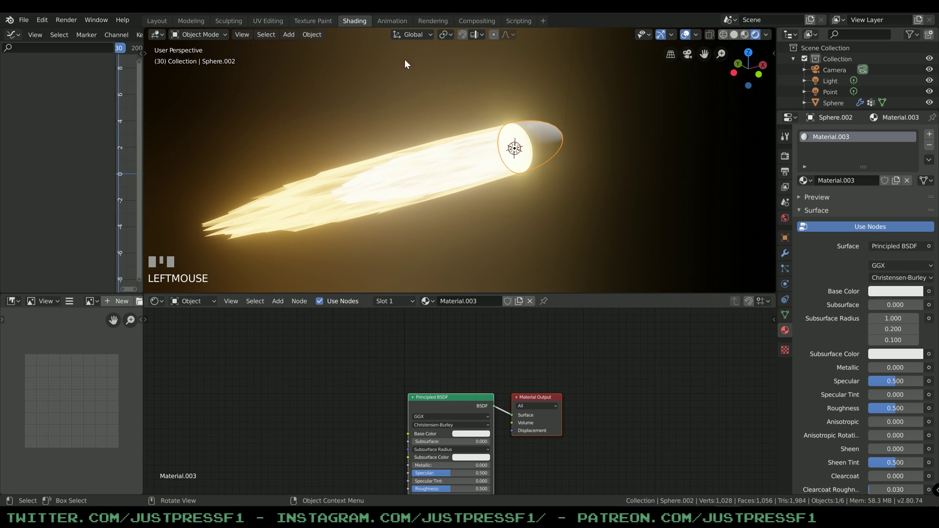
pyautogui.moveTo(617, 170); pyautogui.dragTo(475, 345)
pyautogui.scroll(3)
pyautogui.click(474, 346)
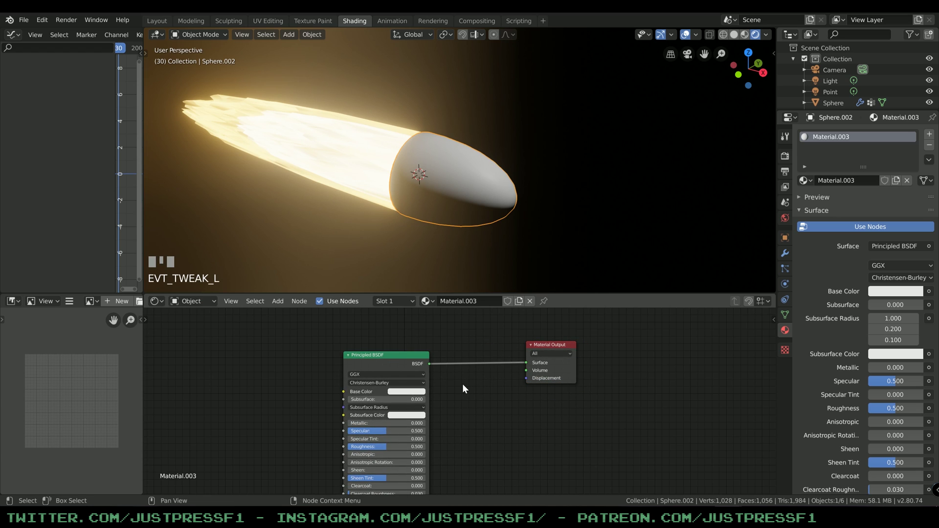
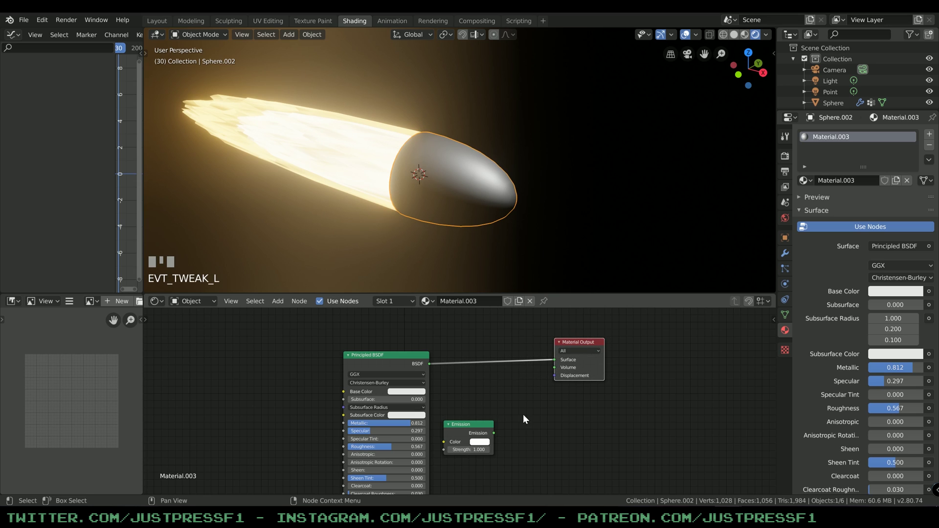
# Step: Mix an orange Emission shader at strength 10.3 into the Principled BSDF via a Mix Shader
pyautogui.click(466, 428)
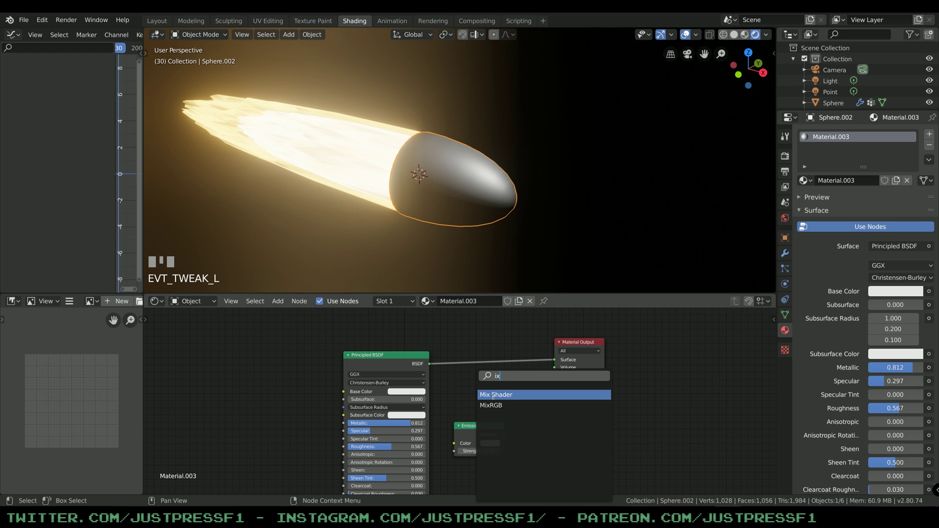
pyautogui.click(474, 360)
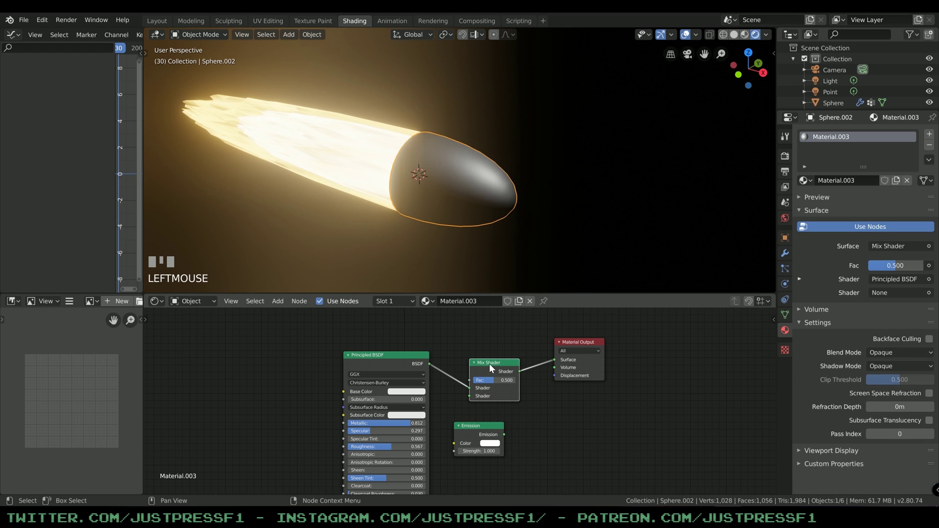
pyautogui.click(508, 437)
pyautogui.moveTo(485, 430); pyautogui.dragTo(476, 440)
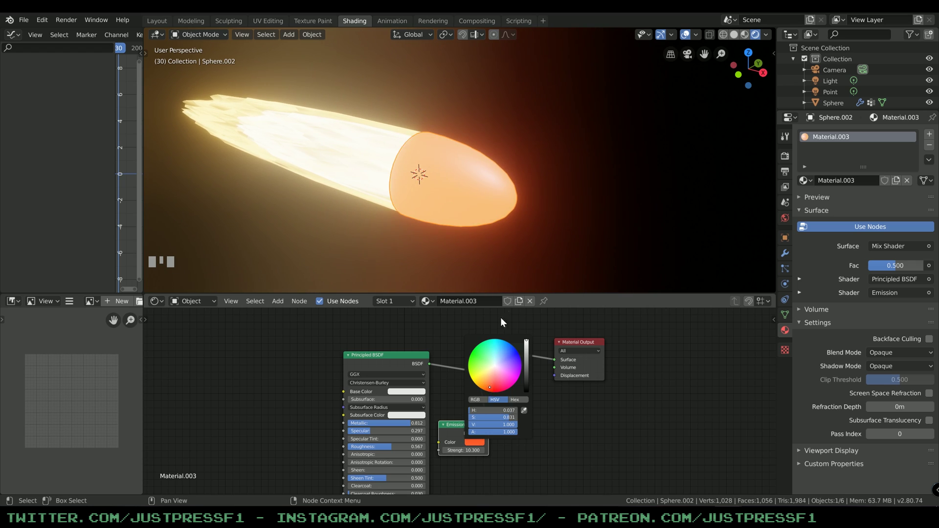
pyautogui.click(532, 244)
pyautogui.scroll(3)
pyautogui.moveTo(497, 254); pyautogui.dragTo(381, 360)
pyautogui.click(381, 361)
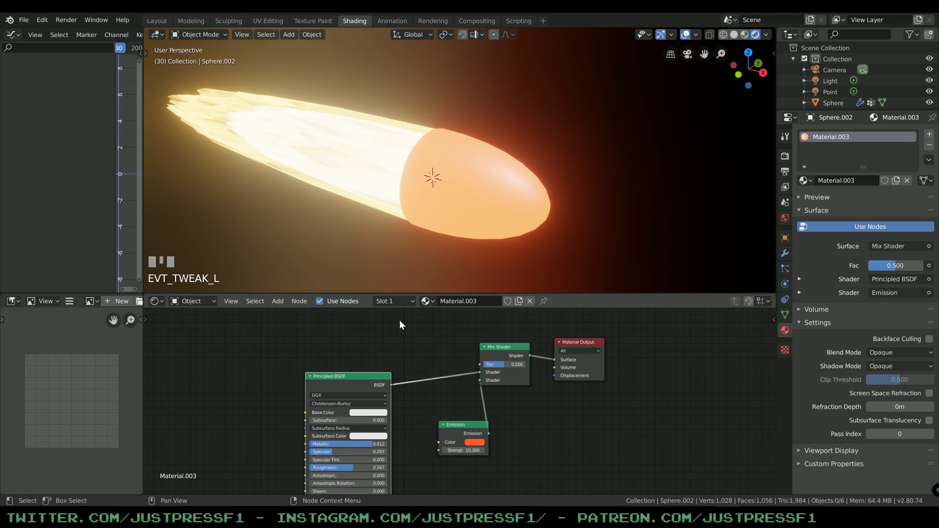
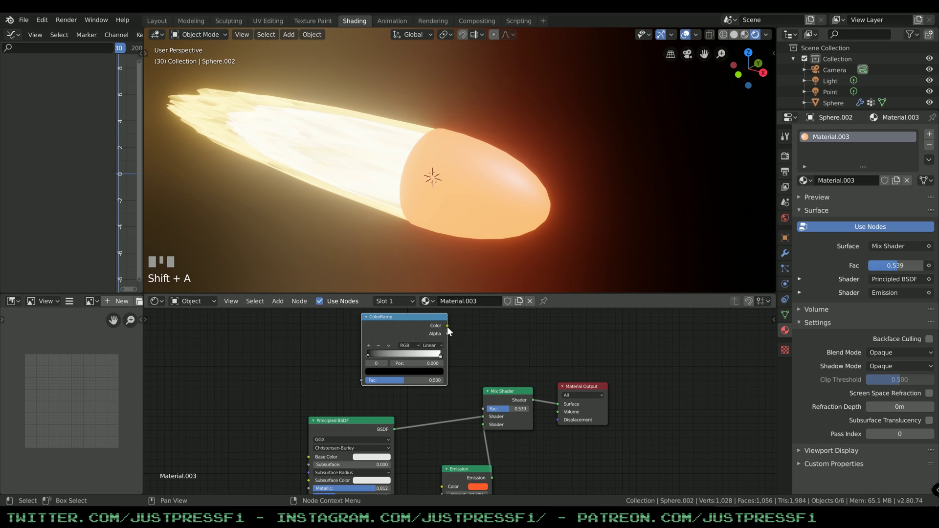
# Step: Add a ColorRamp feeding the Mix Shader Fac, with another node driving the ramp, leaving a grey tip with an orange rim
pyautogui.click(486, 412)
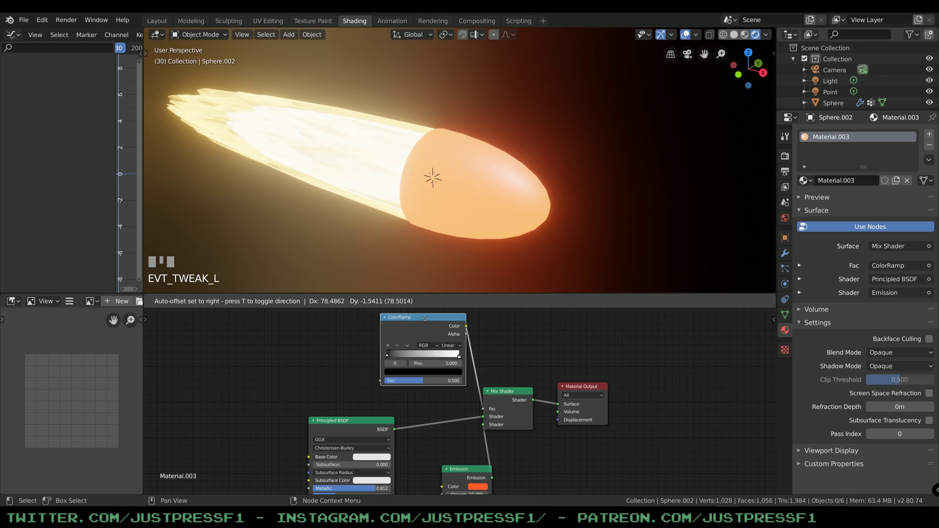
pyautogui.moveTo(393, 358); pyautogui.dragTo(332, 341)
pyautogui.scroll(-3)
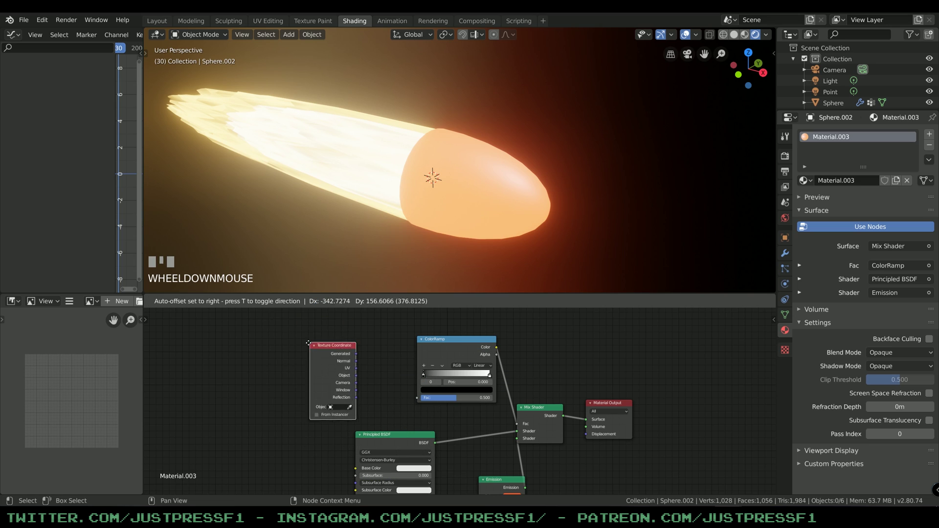
pyautogui.click(287, 379)
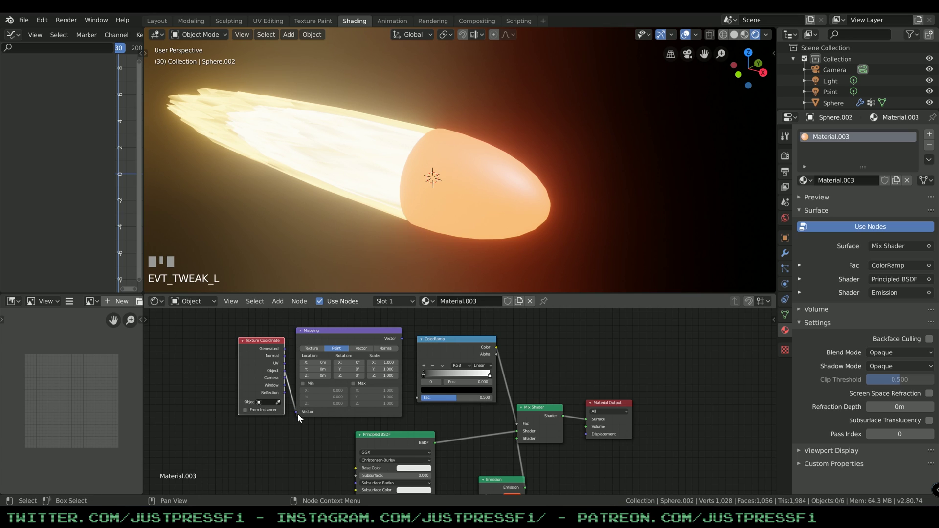
pyautogui.click(406, 343)
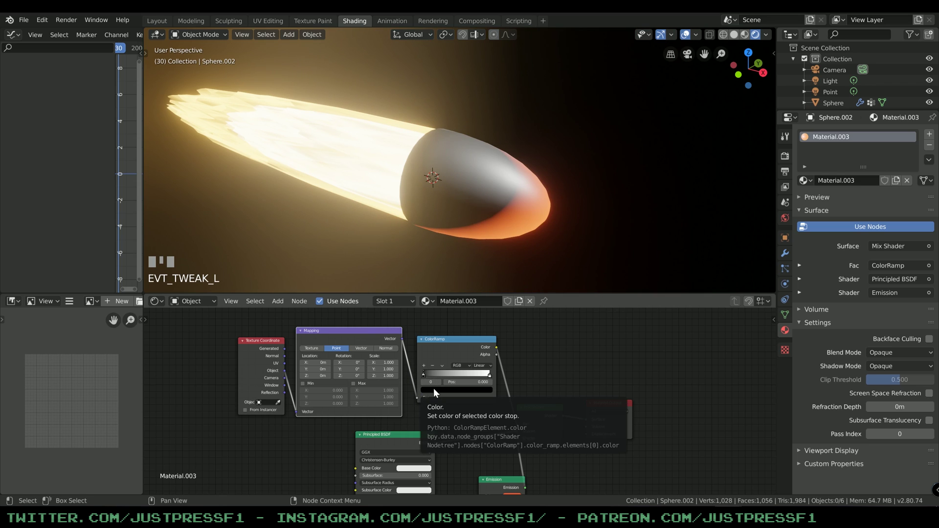
pyautogui.click(453, 259)
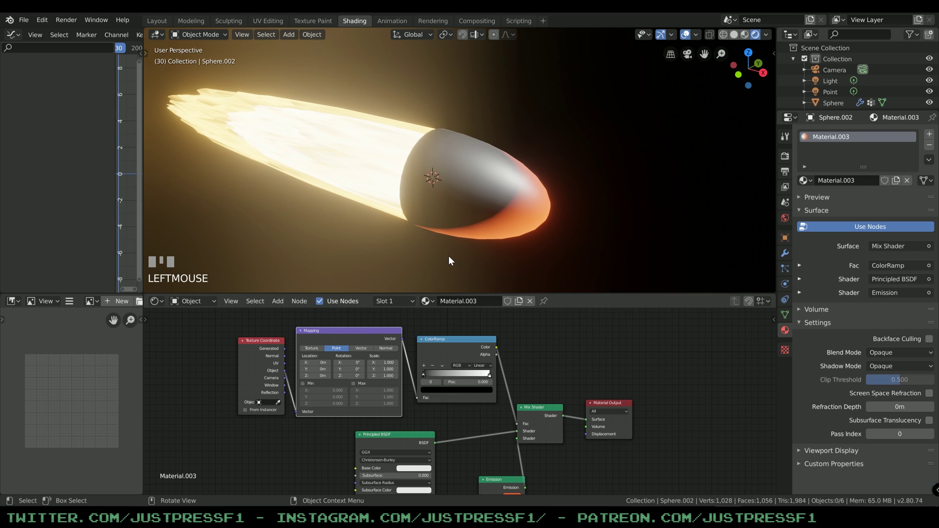
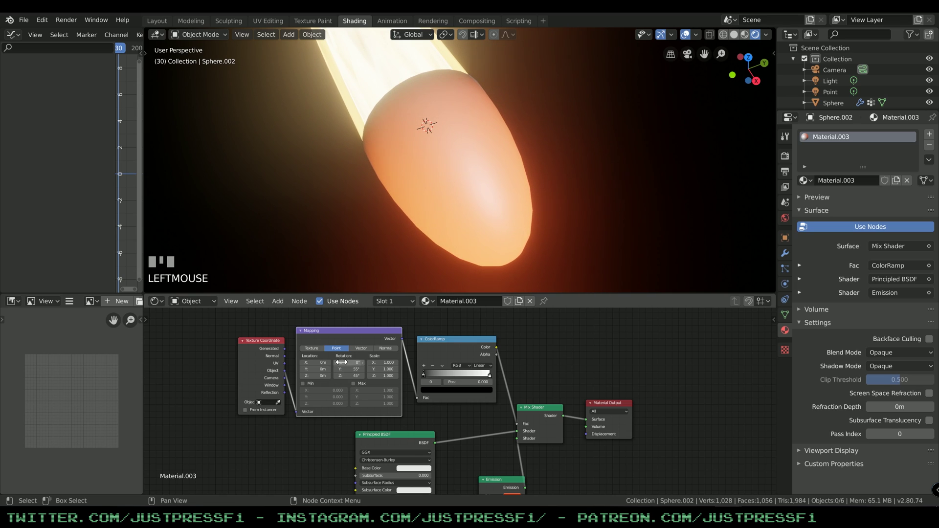
# Step: Slide the ColorRamp colour stops so the orange glow spreads over the capsule's rear
pyautogui.scroll(3)
pyautogui.click(305, 189)
pyautogui.moveTo(315, 183); pyautogui.dragTo(514, 146)
pyautogui.scroll(-3)
pyautogui.moveTo(511, 123); pyautogui.dragTo(428, 381)
pyautogui.scroll(-3)
pyautogui.scroll(-3)
pyautogui.click(428, 381)
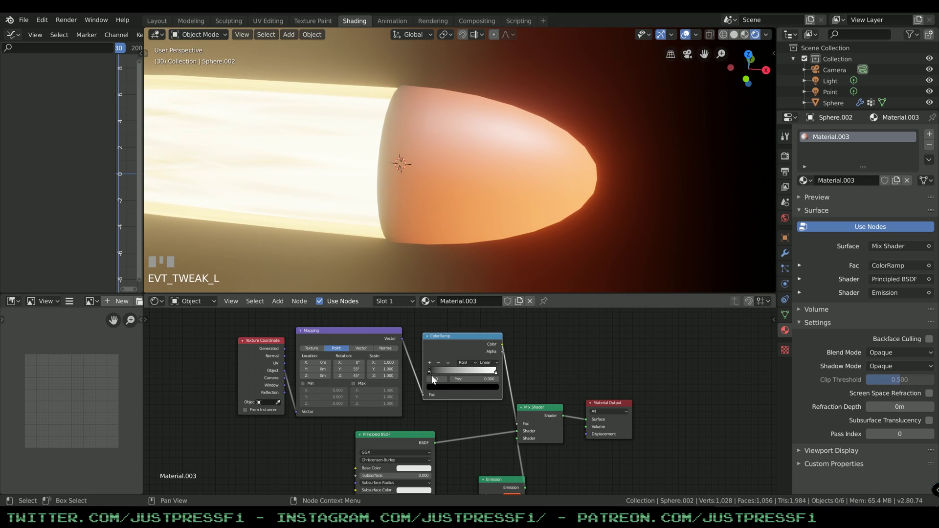
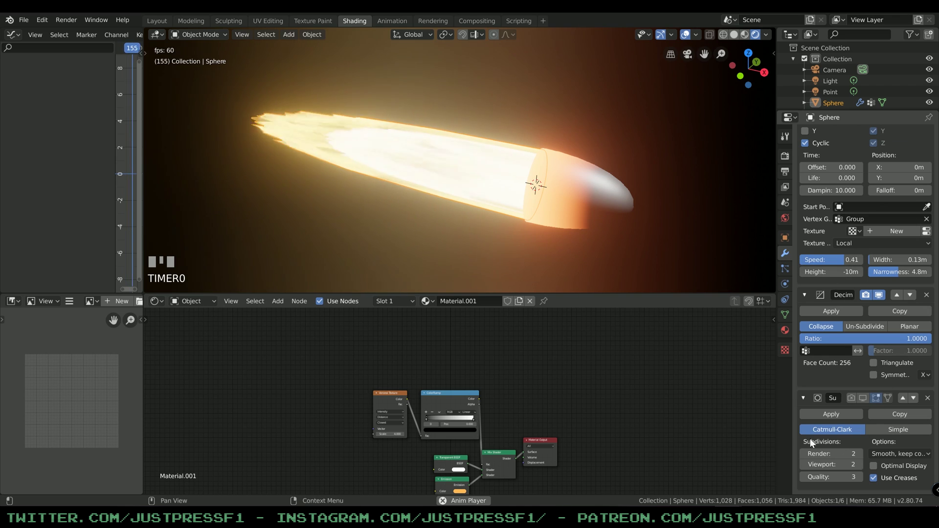
# Step: Duplicate the outer flame cone and place the copy behind the capsule as an extra exhaust layer
pyautogui.click(856, 402)
pyautogui.click(394, 209)
pyautogui.click(391, 207)
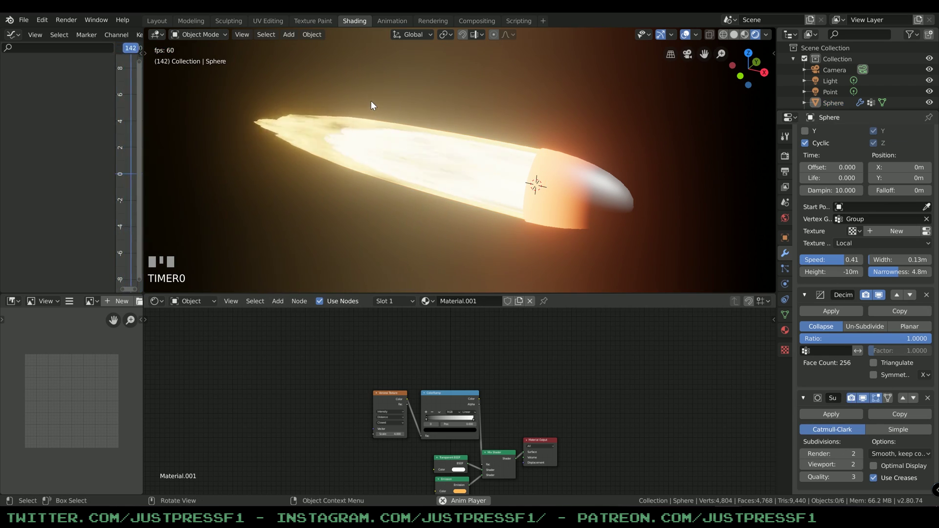
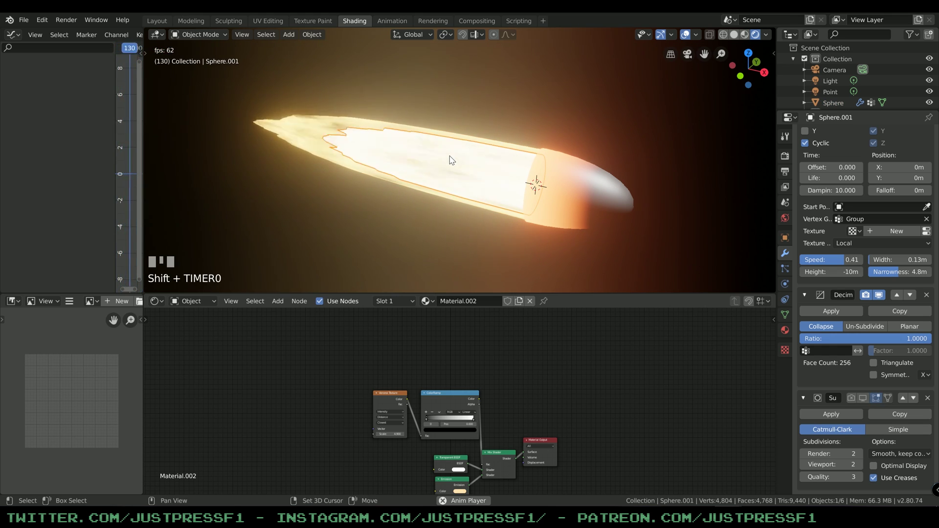
pyautogui.click(565, 238)
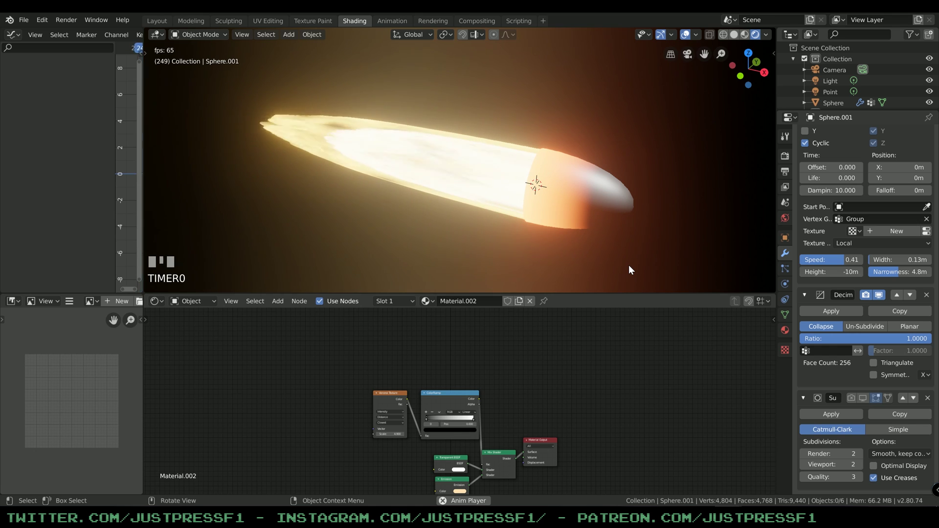
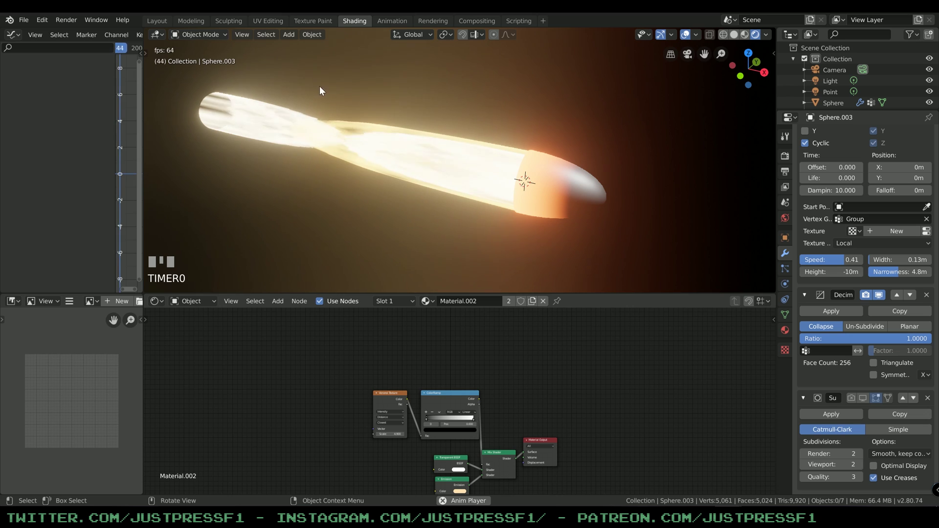
# Step: Remove the flame copy's vertex group, flip and shorten it along X, and slide it back along its length
pyautogui.moveTo(285, 97); pyautogui.dragTo(351, 158)
pyautogui.click(351, 157)
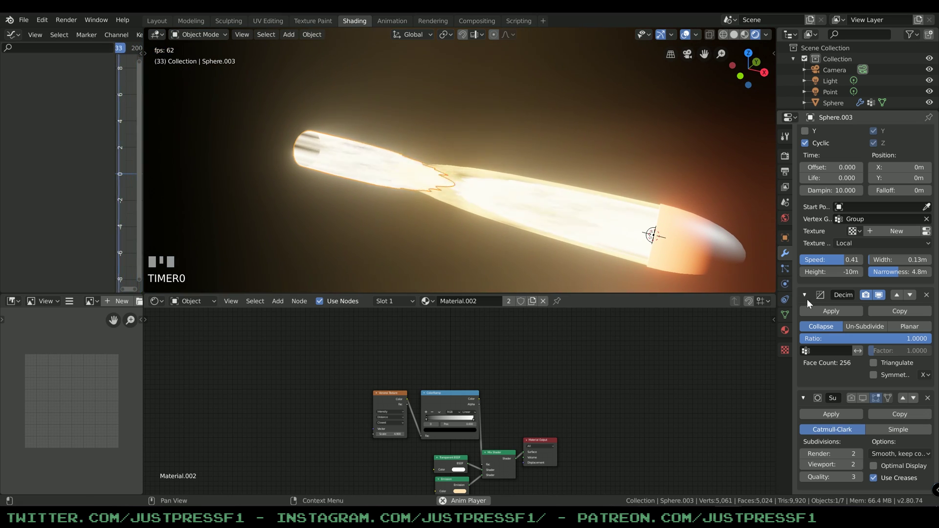
pyautogui.click(785, 316)
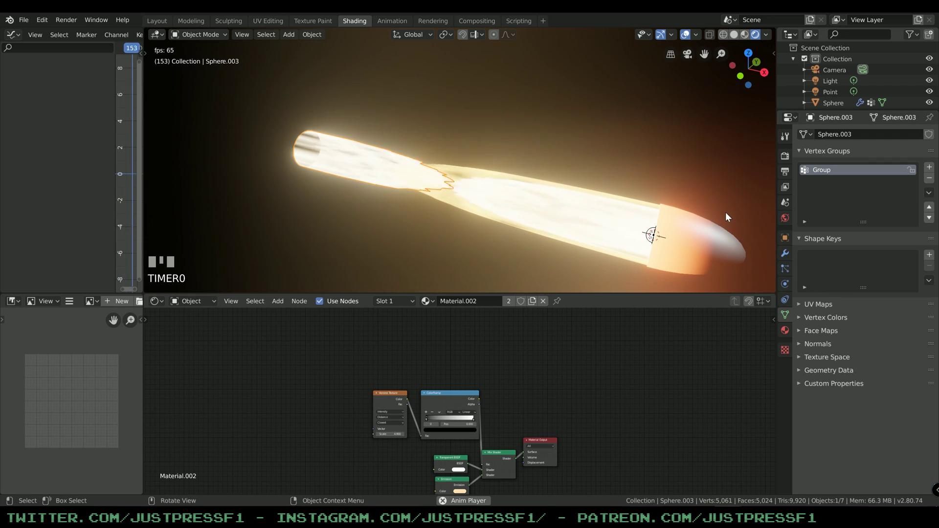
pyautogui.press('space')
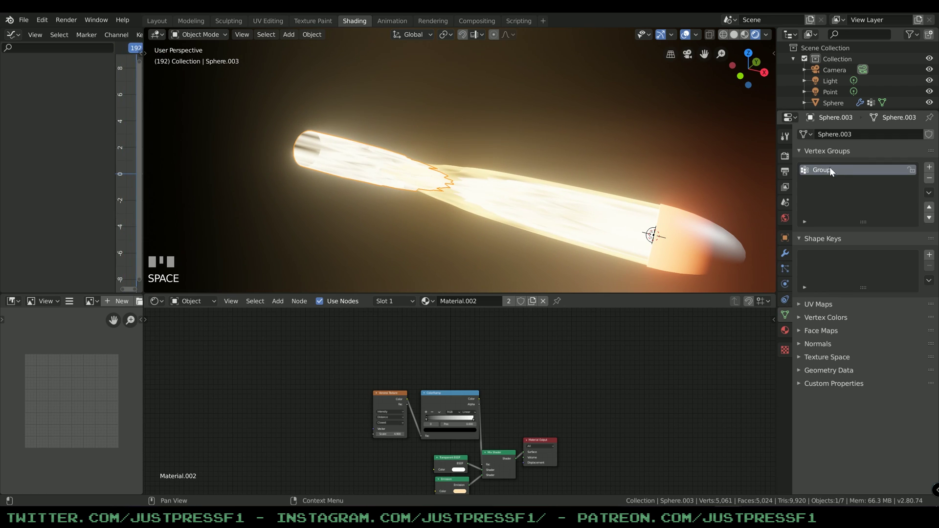
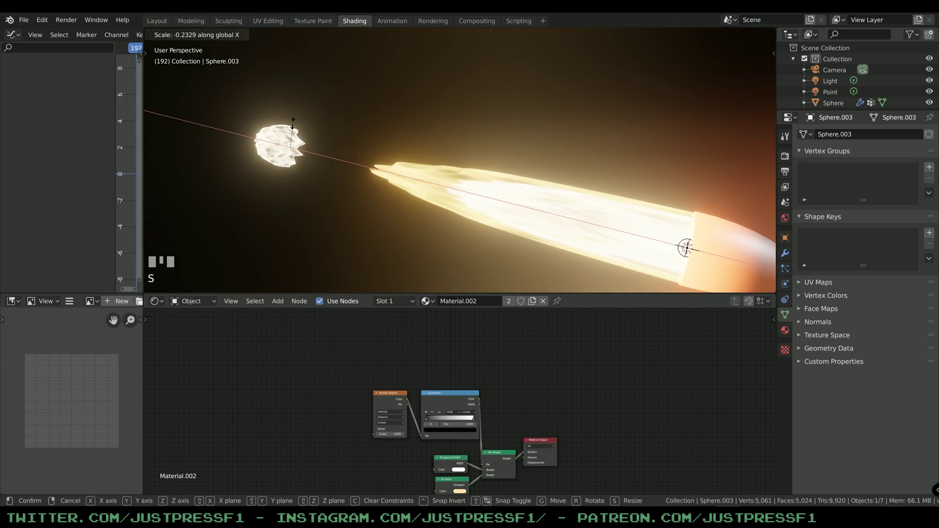
pyautogui.click(300, 127)
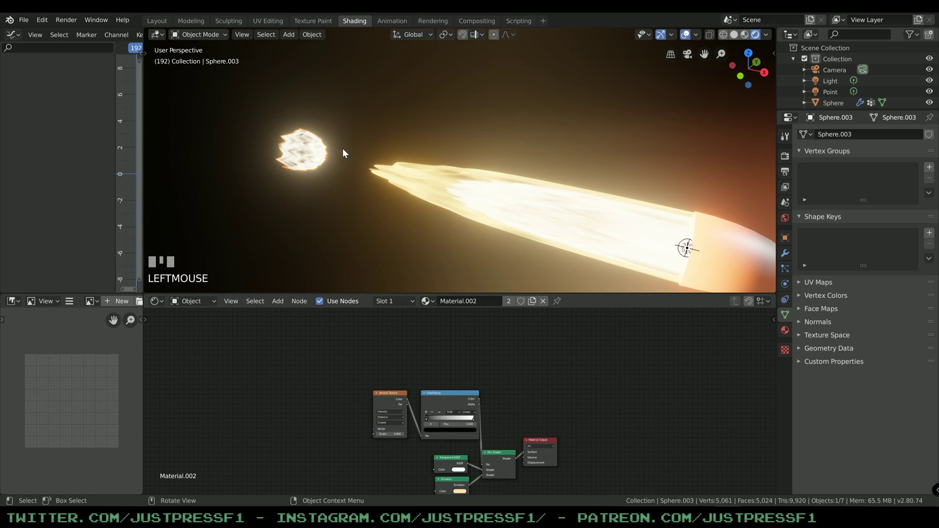
pyautogui.press('g')
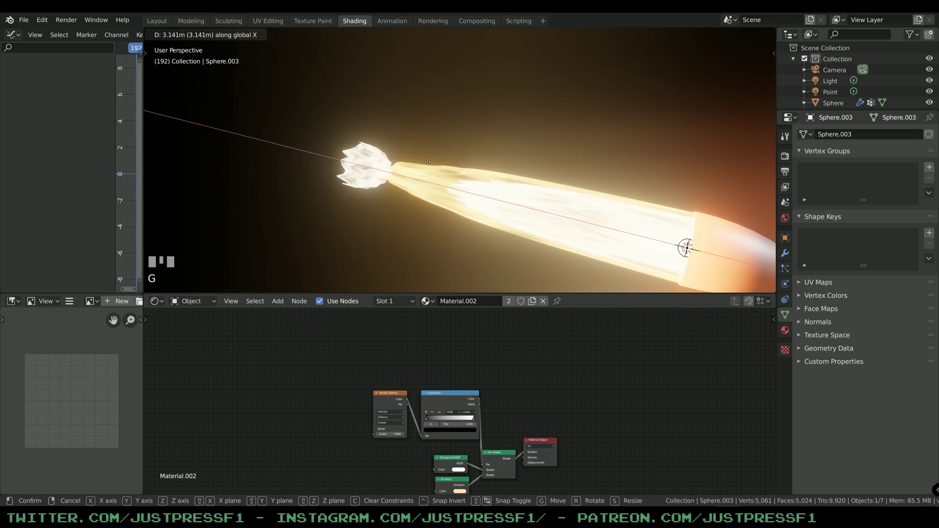
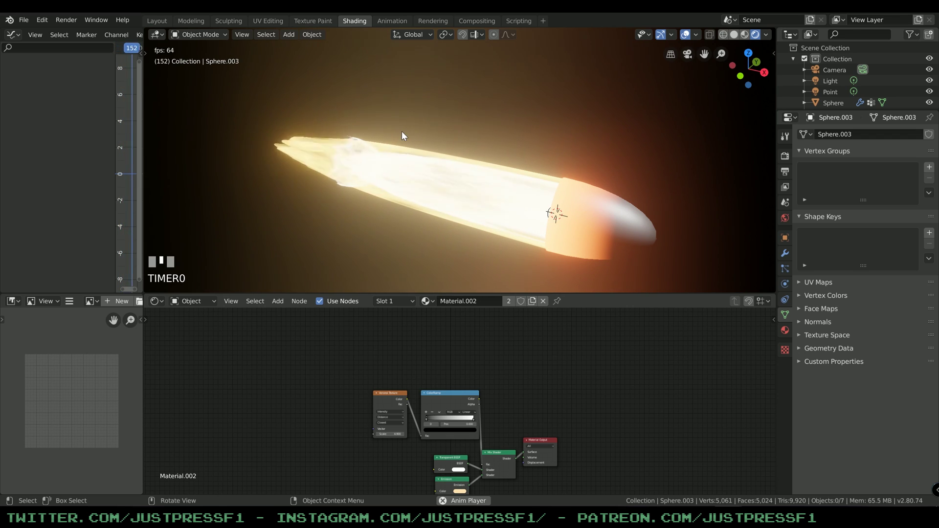
# Step: Add another flame layer, Sphere.004, scaled up by 1.19 behind the capsule to lengthen the exhaust
pyautogui.click(354, 155)
pyautogui.click(356, 139)
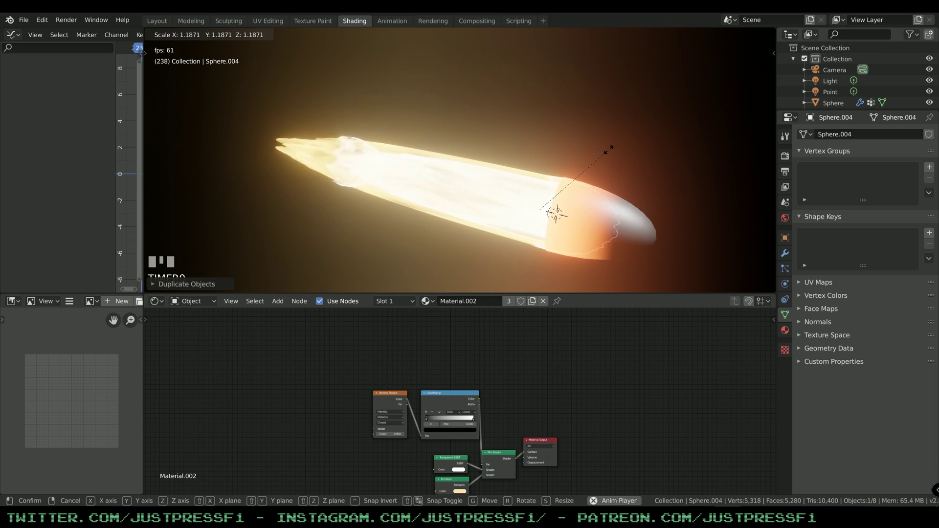
pyautogui.click(597, 136)
pyautogui.moveTo(564, 143); pyautogui.dragTo(574, 192)
pyautogui.click(574, 192)
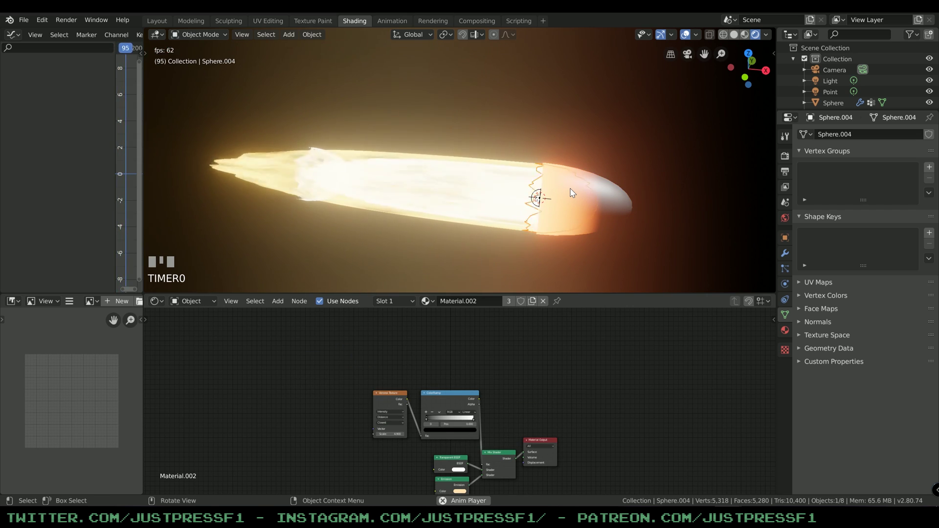
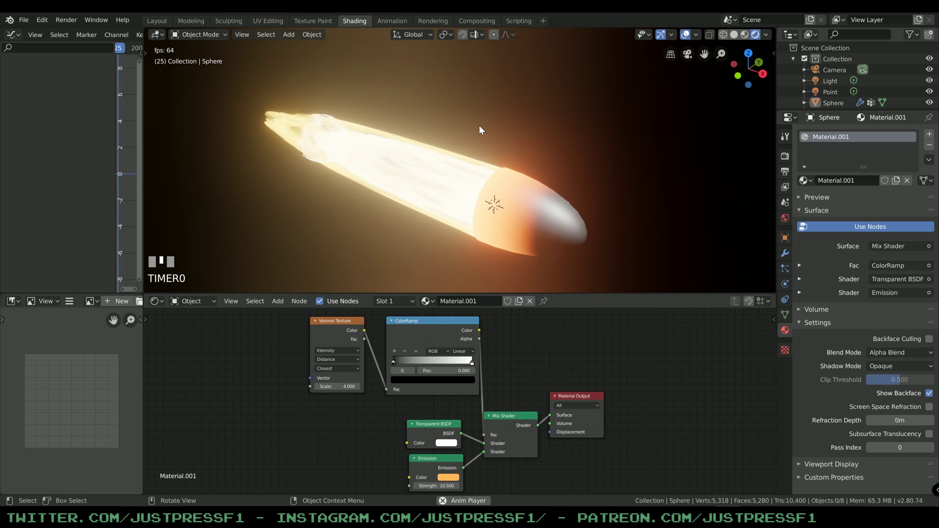
# Step: Select the main Sphere flame and show its Material.001 nodes while the exhaust animation plays
pyautogui.moveTo(483, 149); pyautogui.dragTo(502, 125)
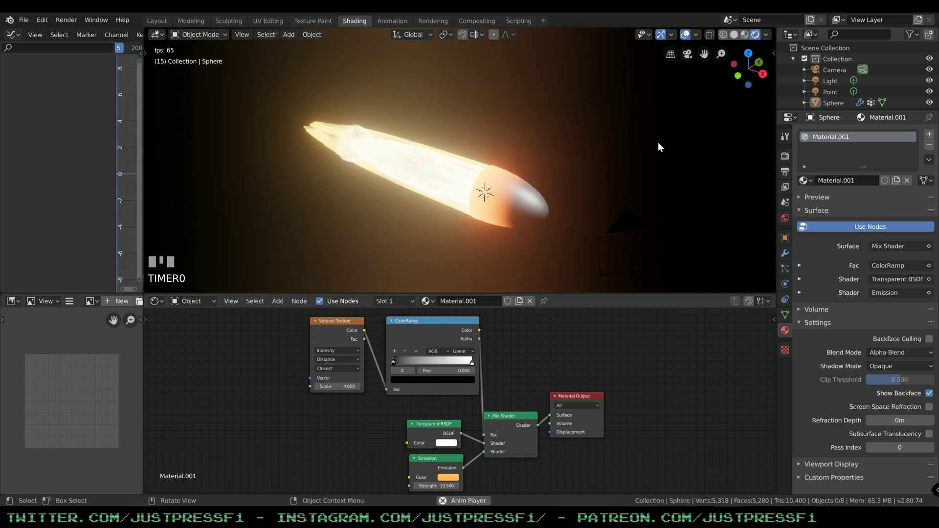